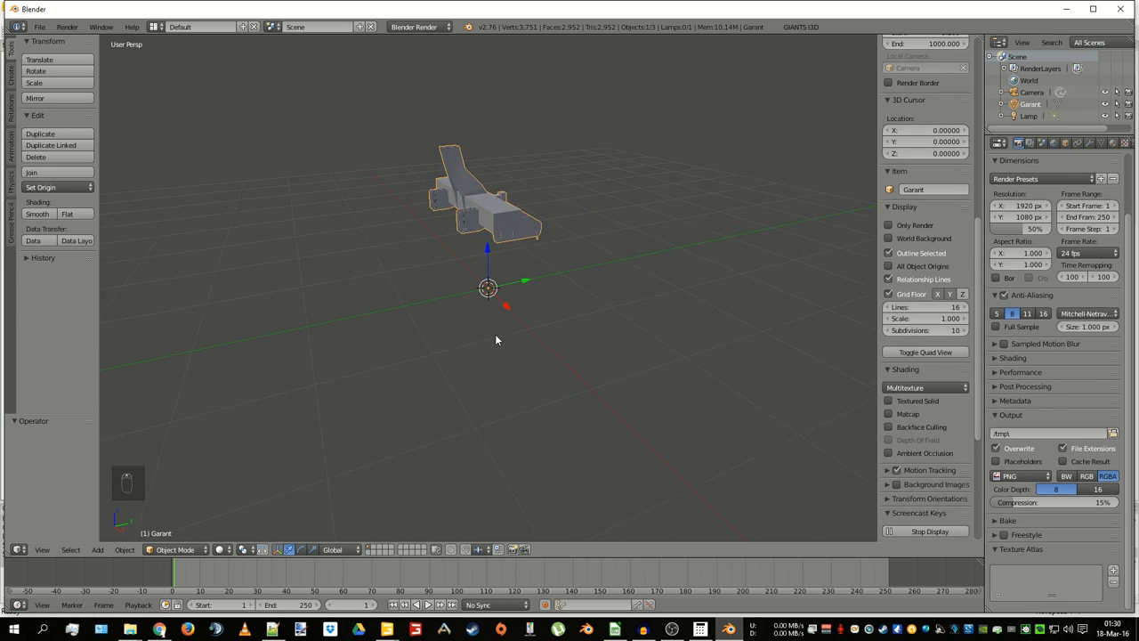
- Apply the Garant model's rotation and scale and enter Edit Mode to show its UVs beside the 3D view
middle_click(544, 328)
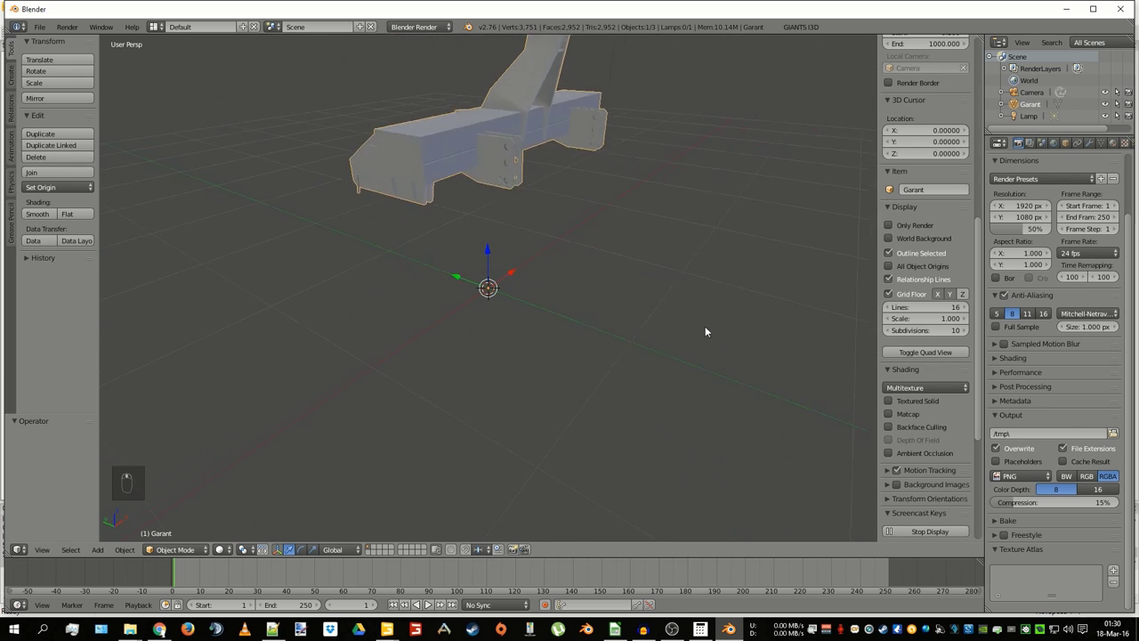
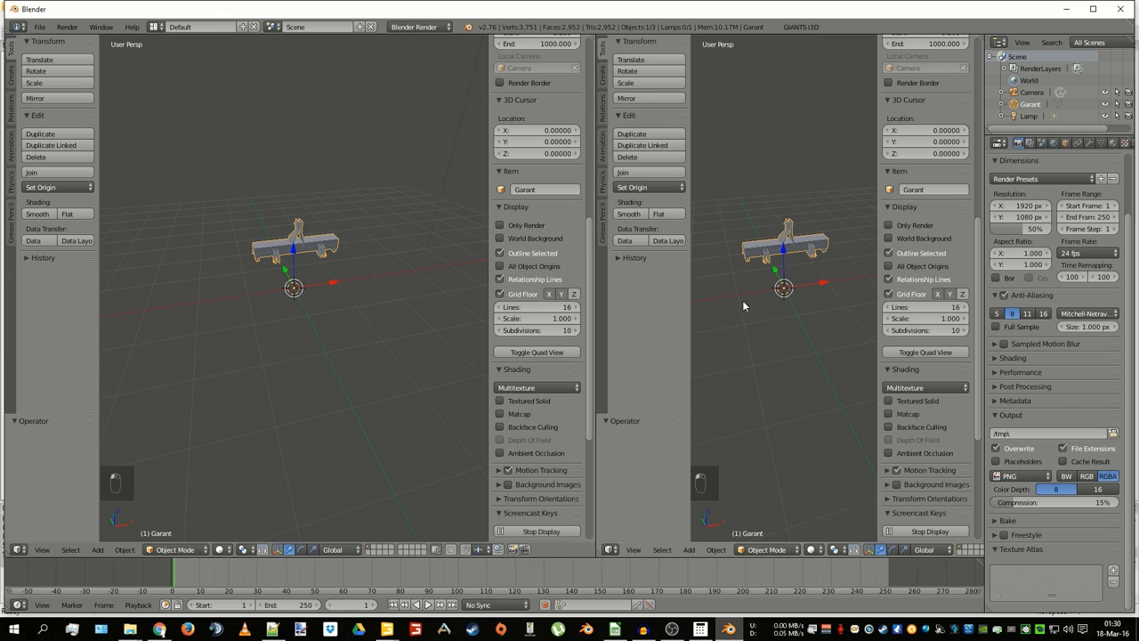
key("shift+F10")
key("Tab")
key("Tab")
key("ctrl+a")
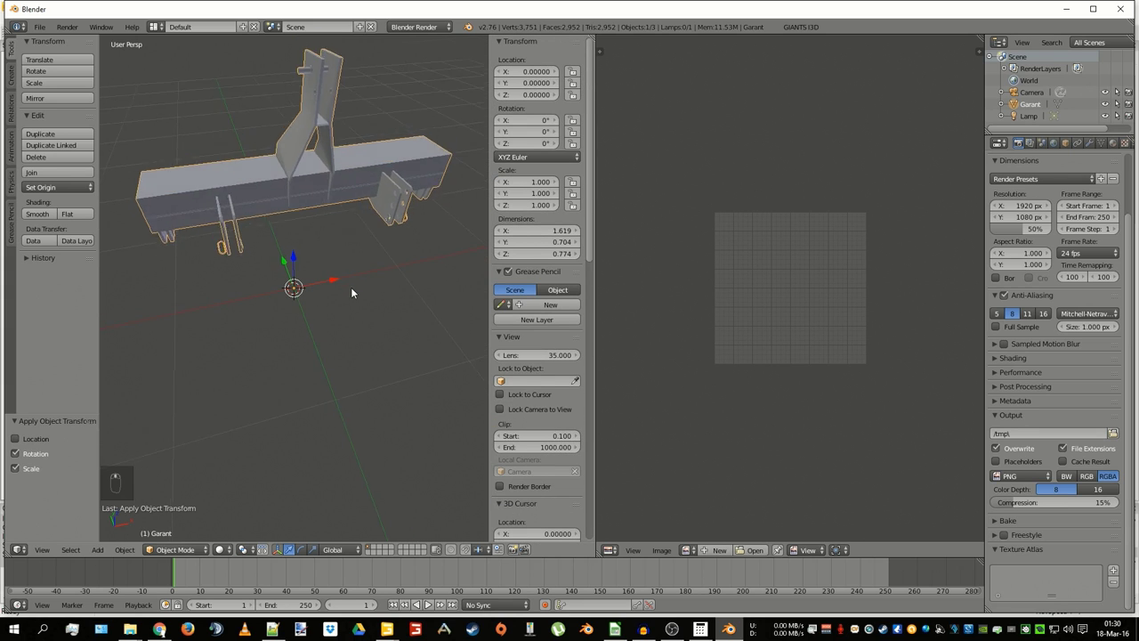
key("Tab")
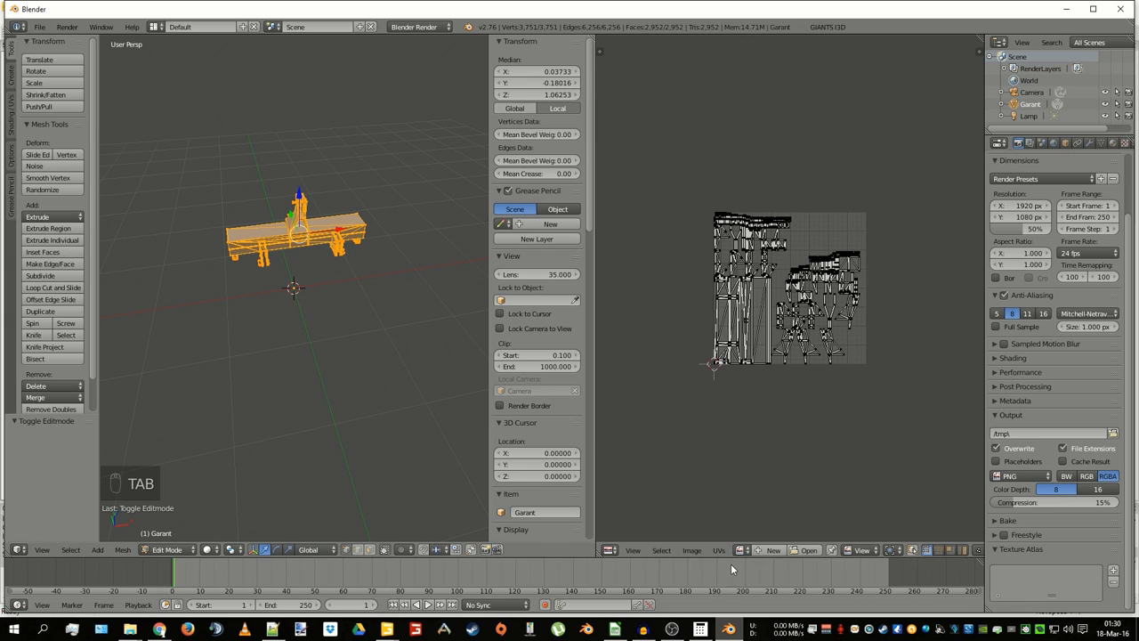
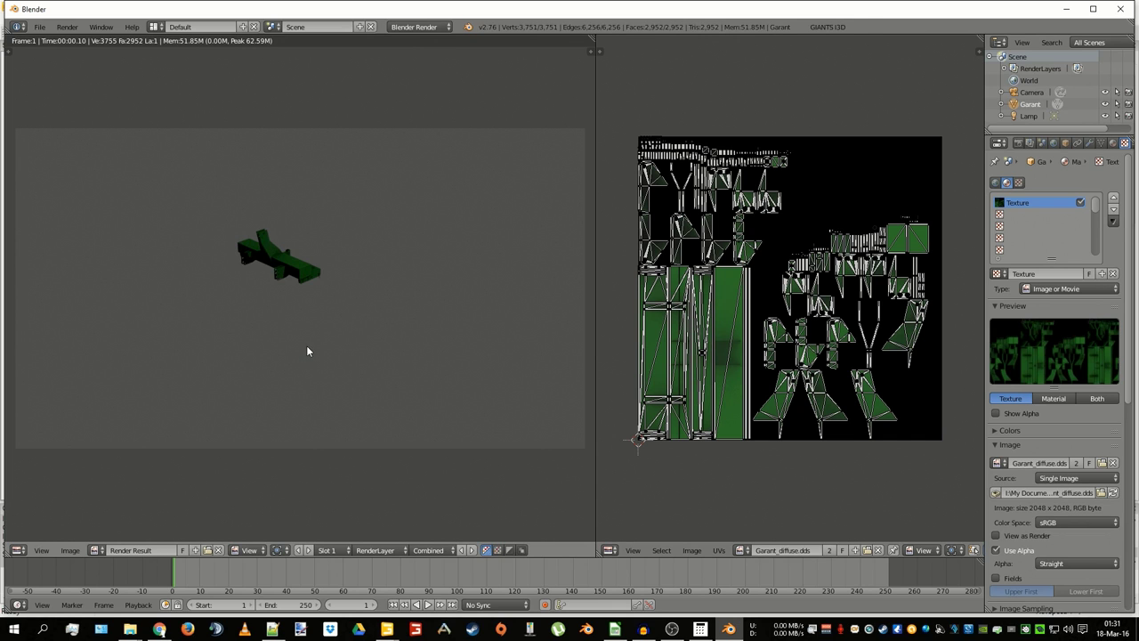
- Check the test render of the green-textured model, then return to the scene in Object Mode
key("F12")
key("F11")
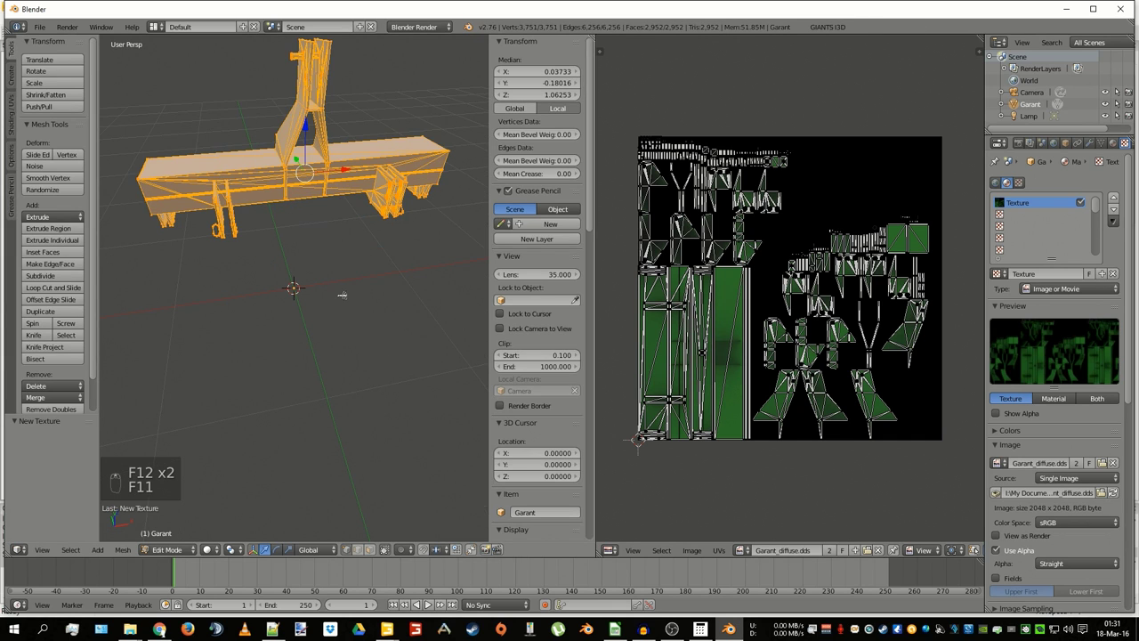
key("Tab")
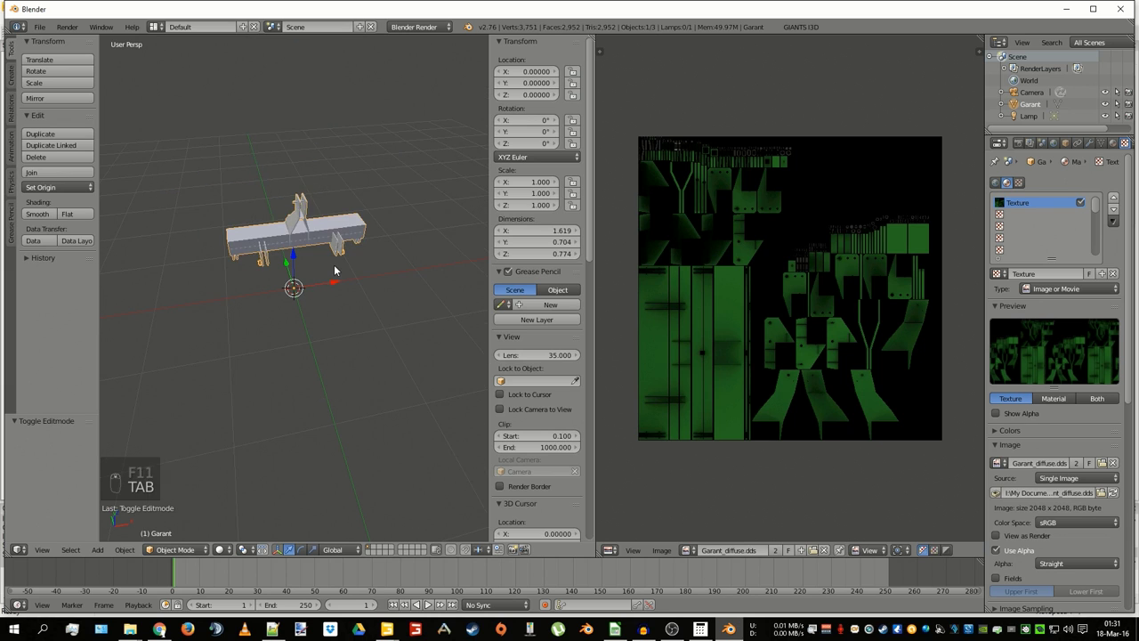
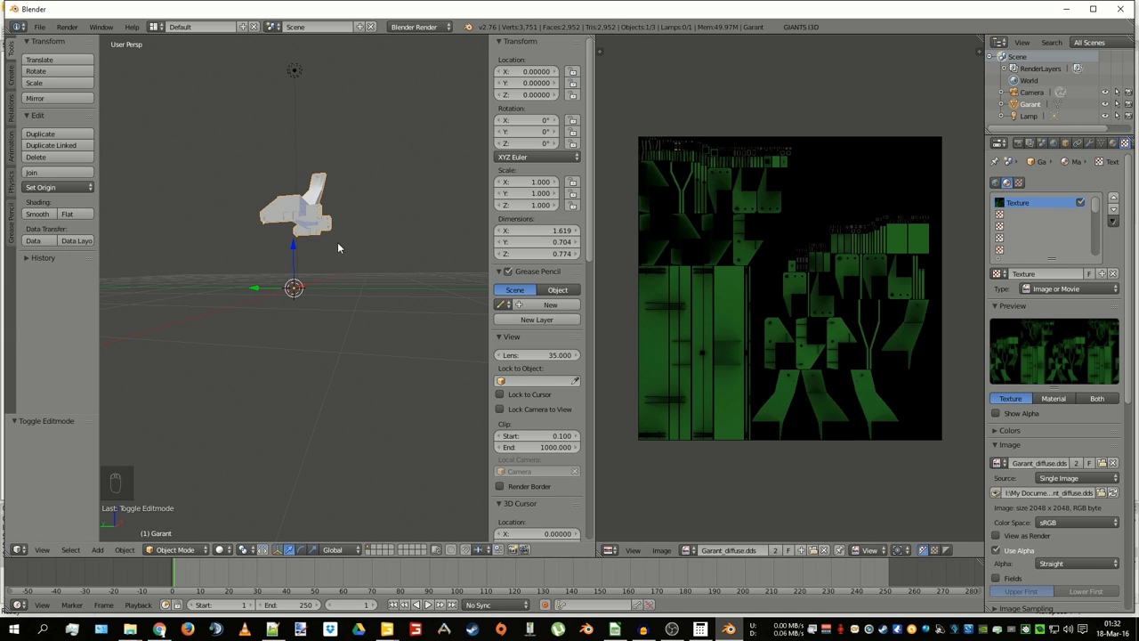
- Set the imported object's Z scale to 0.01, shrinking it to about 1.62 × 0.77 × 0.70
key("Delete")
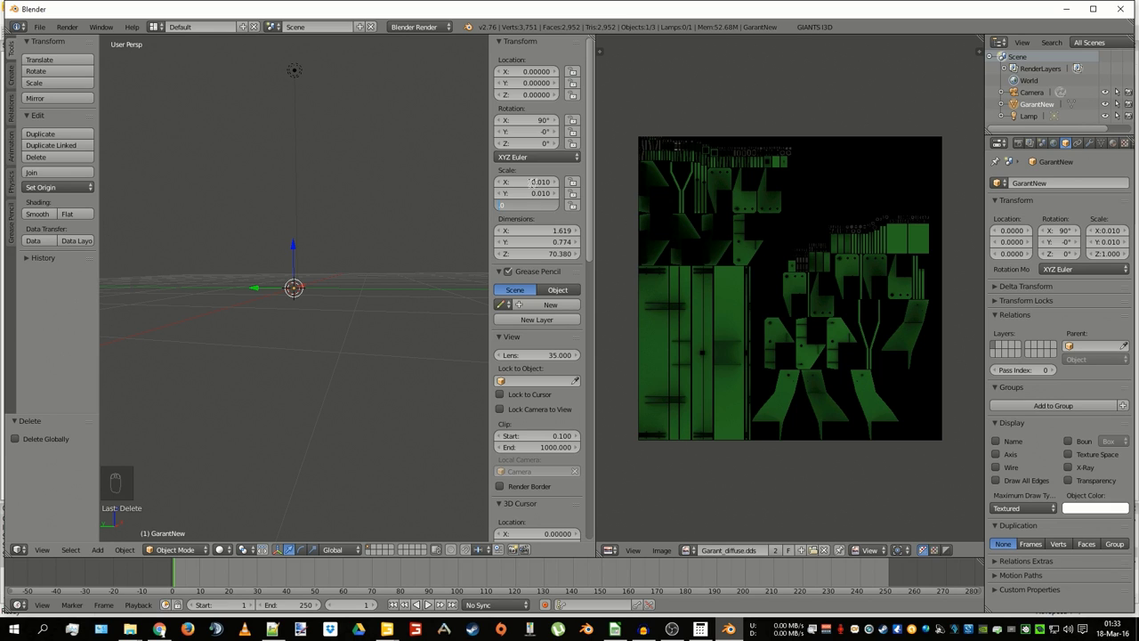
key("Right")
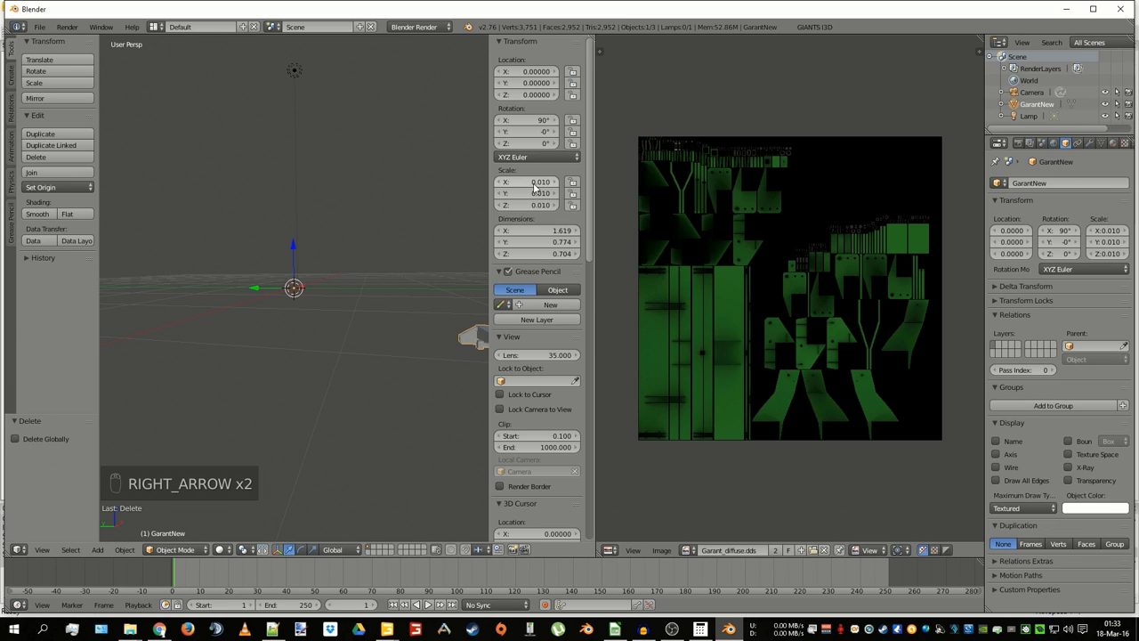
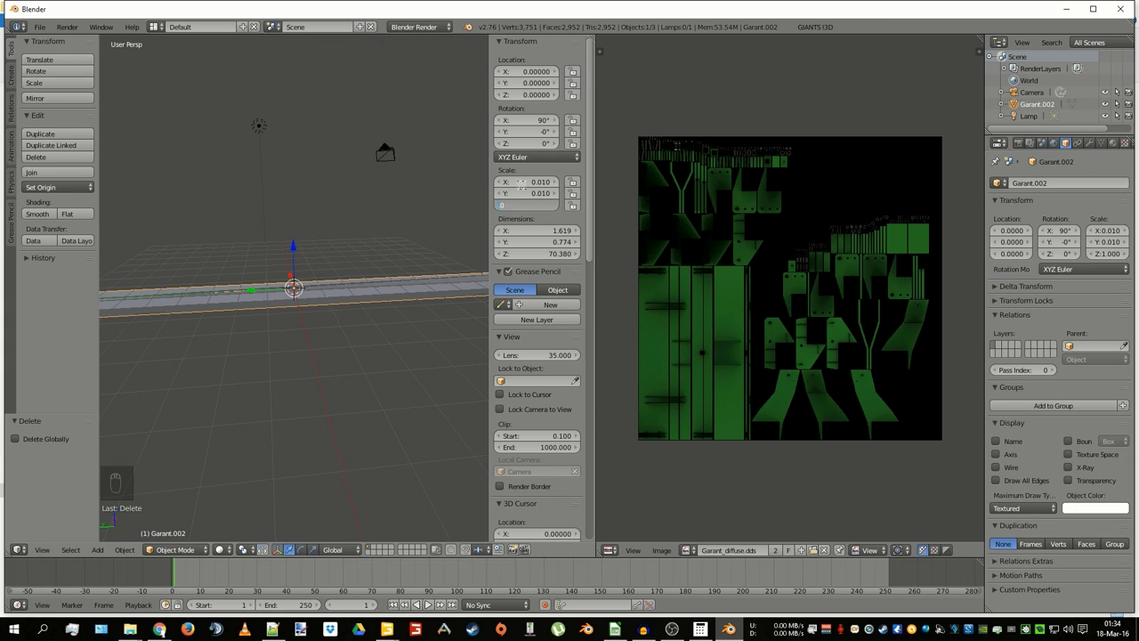
- Confirm the 0.01 Z scale, apply rotation and scale to Garant.002, and verify its UVs in Edit Mode
key("Right")
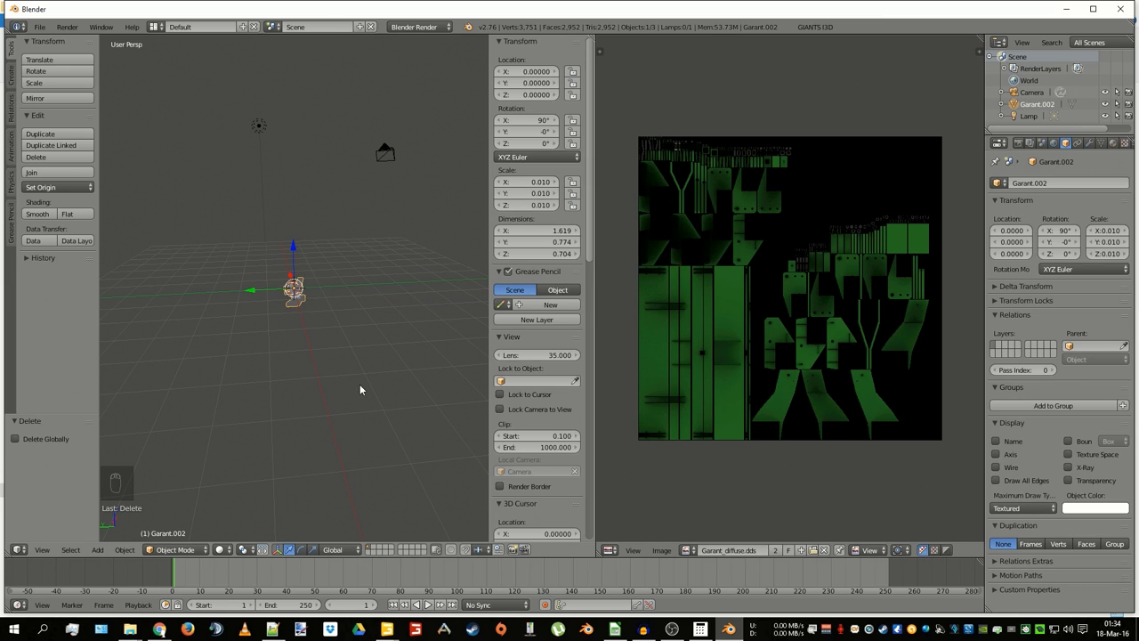
key("ctrl+a")
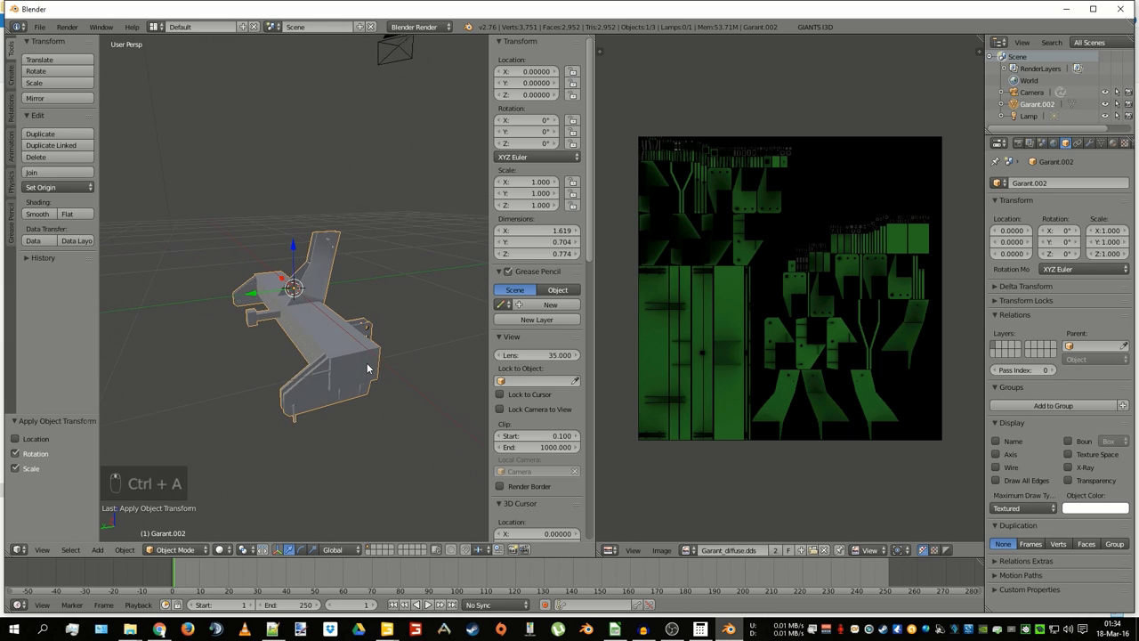
key("Tab")
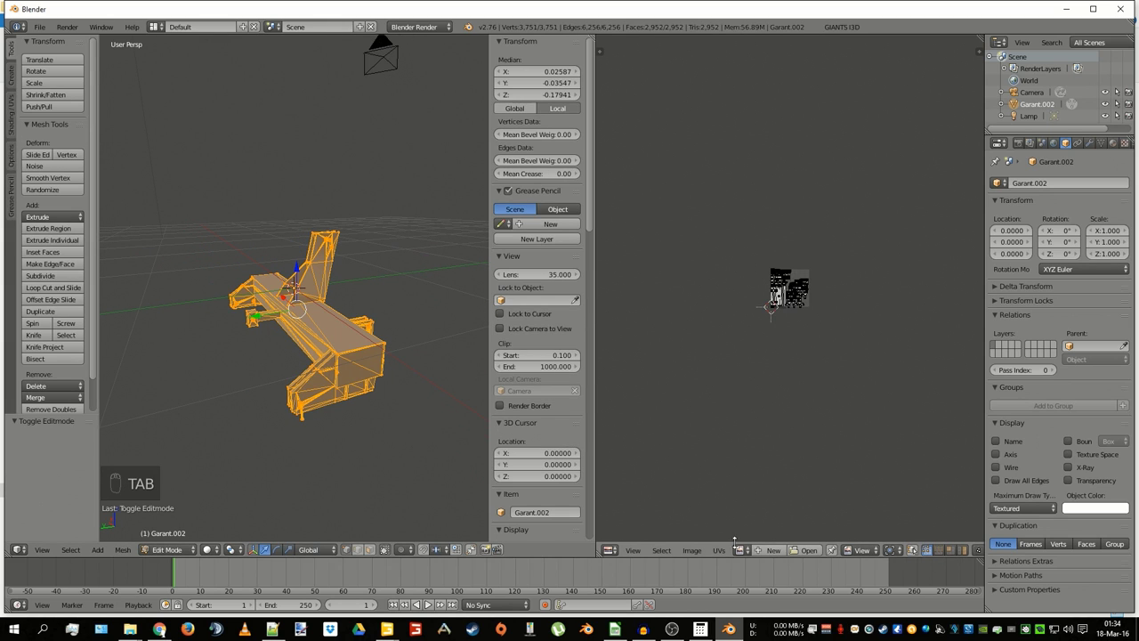
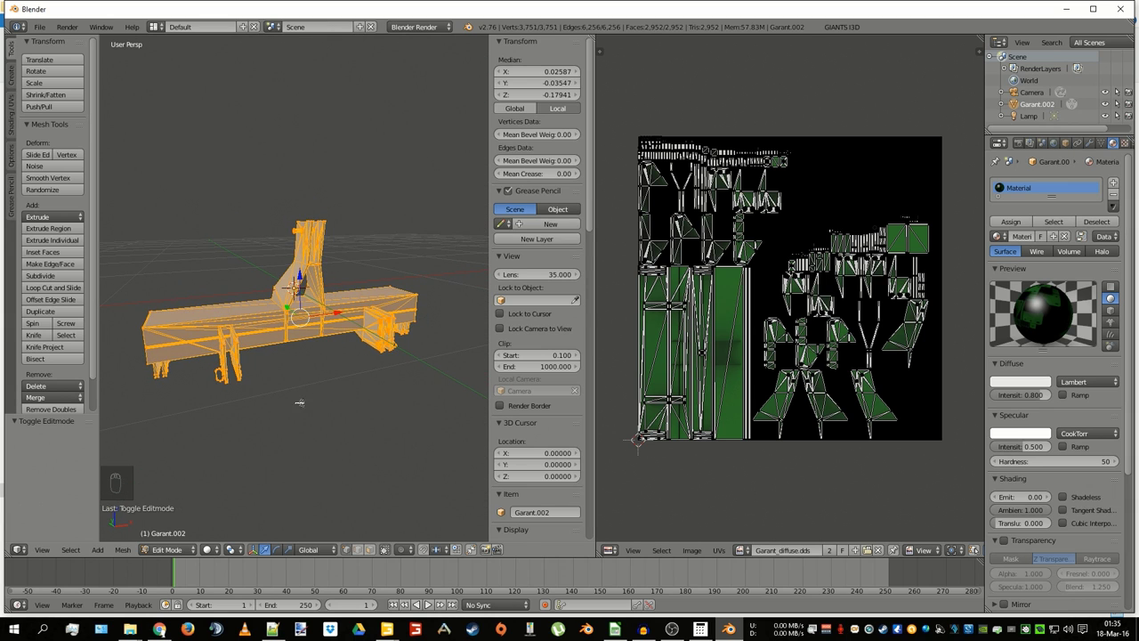
key("Tab")
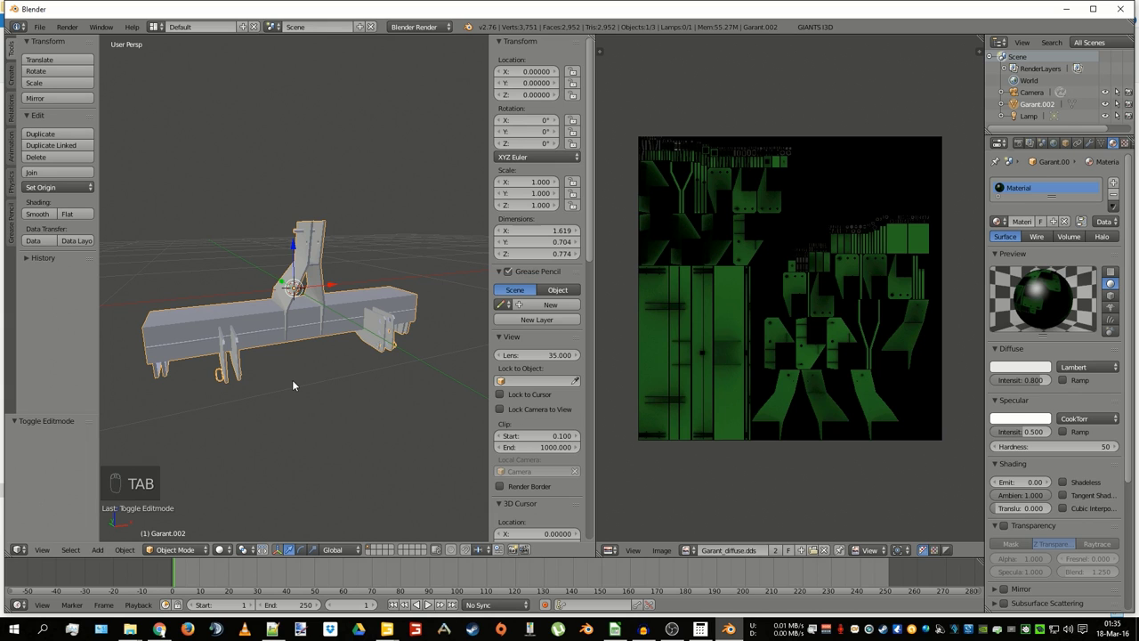
- Duplicate the model stretched to 1.2 on X over the original, then edit Garant.002's mesh
key("shift+d")
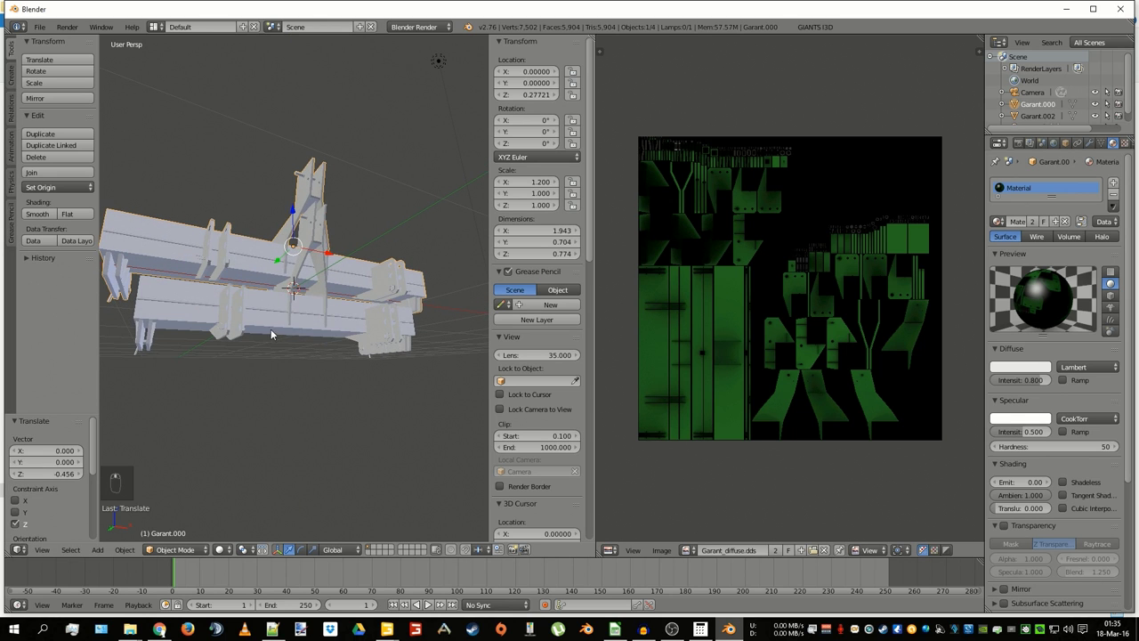
key("Tab")
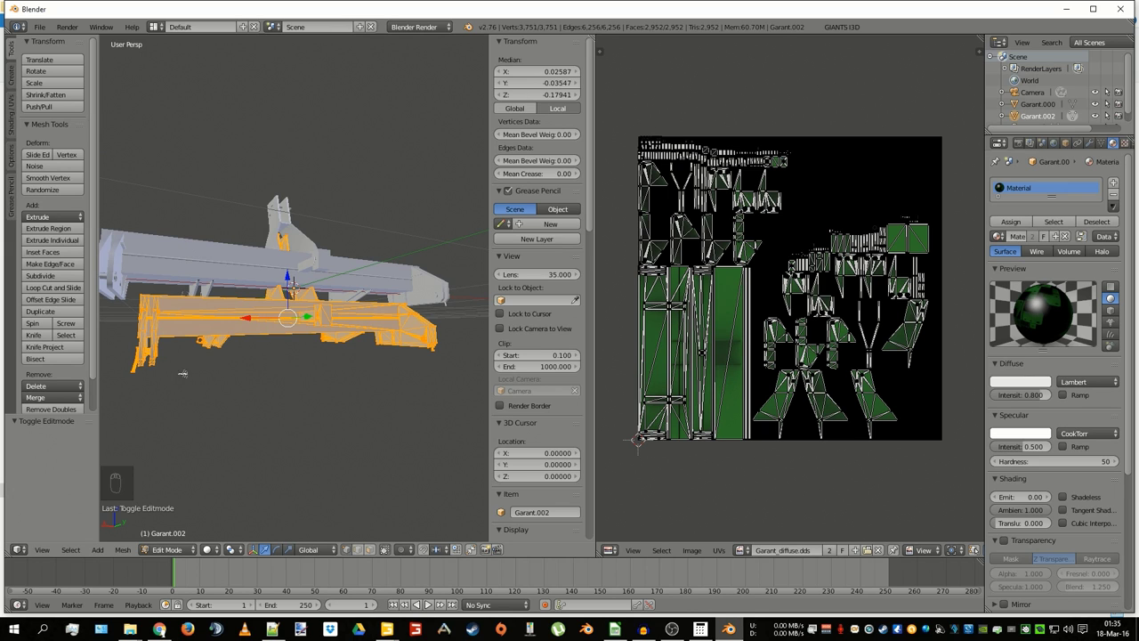
- Deselect the mesh, switch to wireframe and circle-select the box section of the lower frame
key("a")
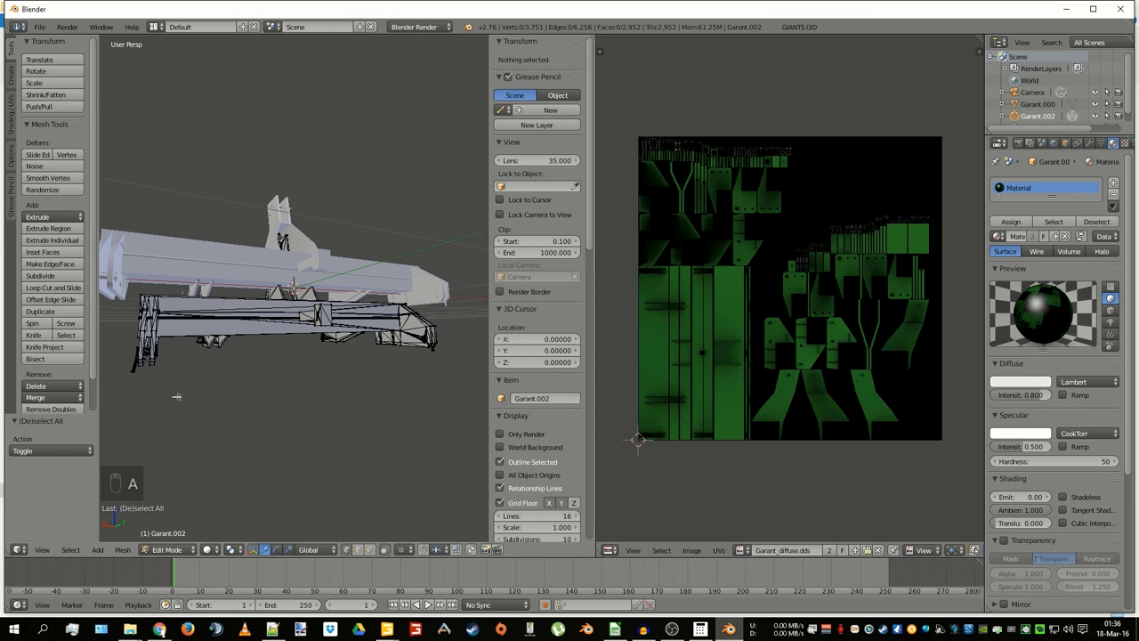
key("z")
key("c")
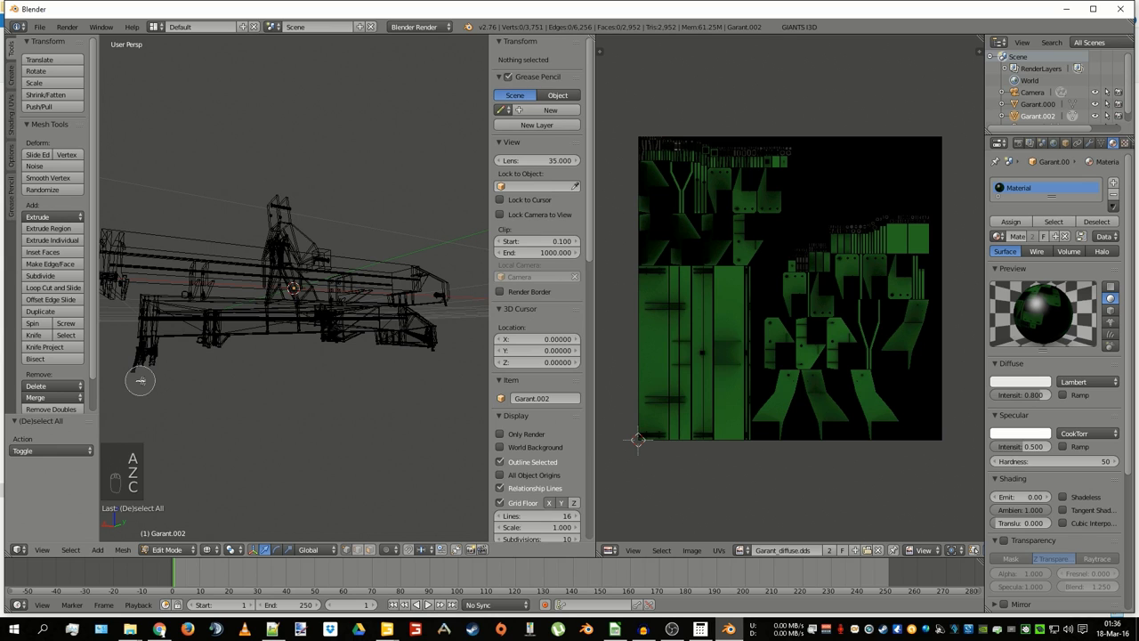
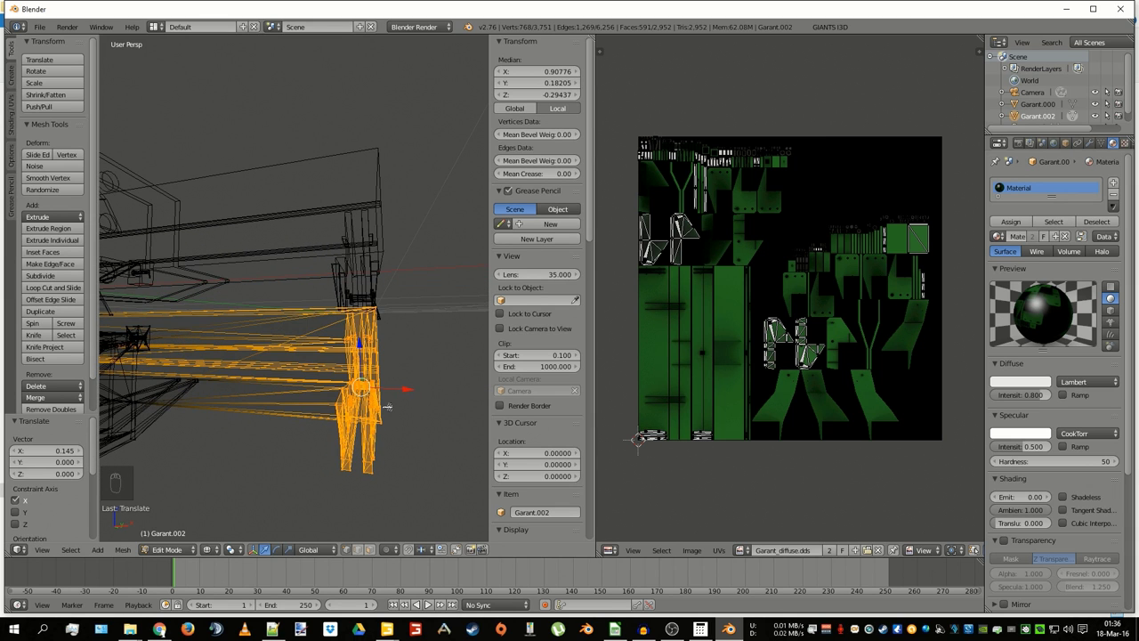
- Move the selected frame section along X to median 0.90315, checking it in solid shading
key("z")
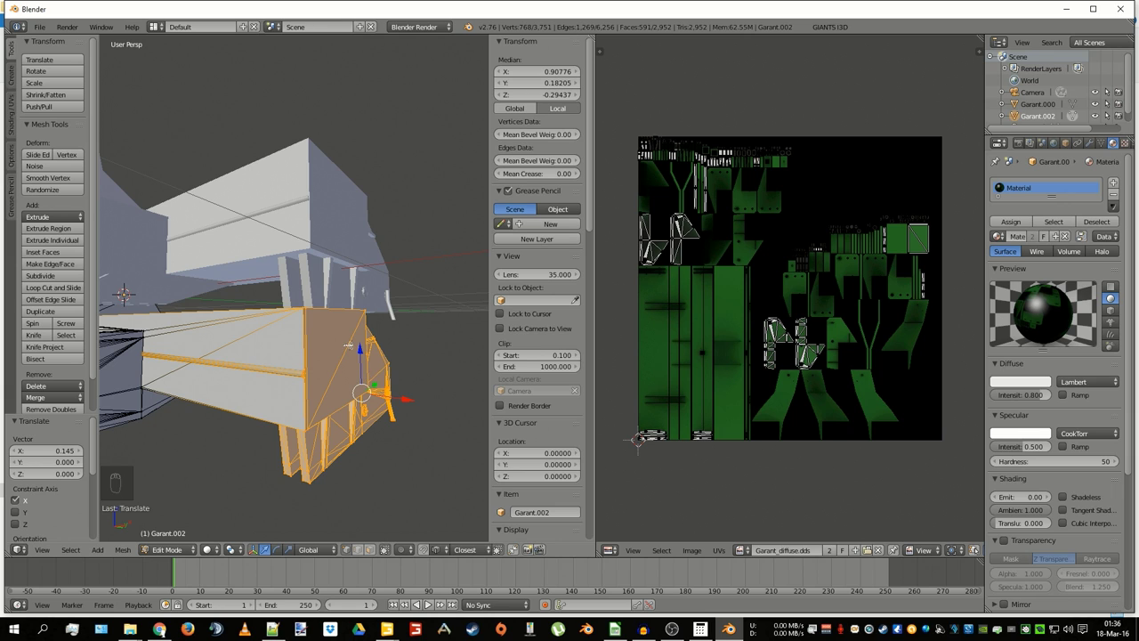
key("g")
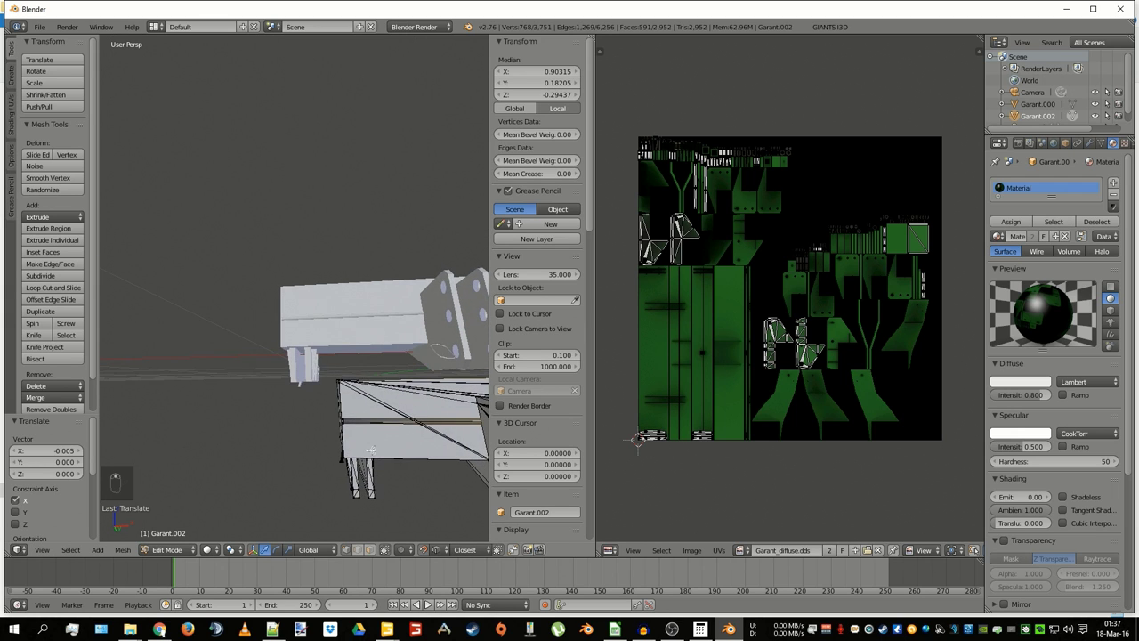
- Deselect, switch to wireframe and circle-select the next 260-vertex frame section at median X -0.74421
key("a")
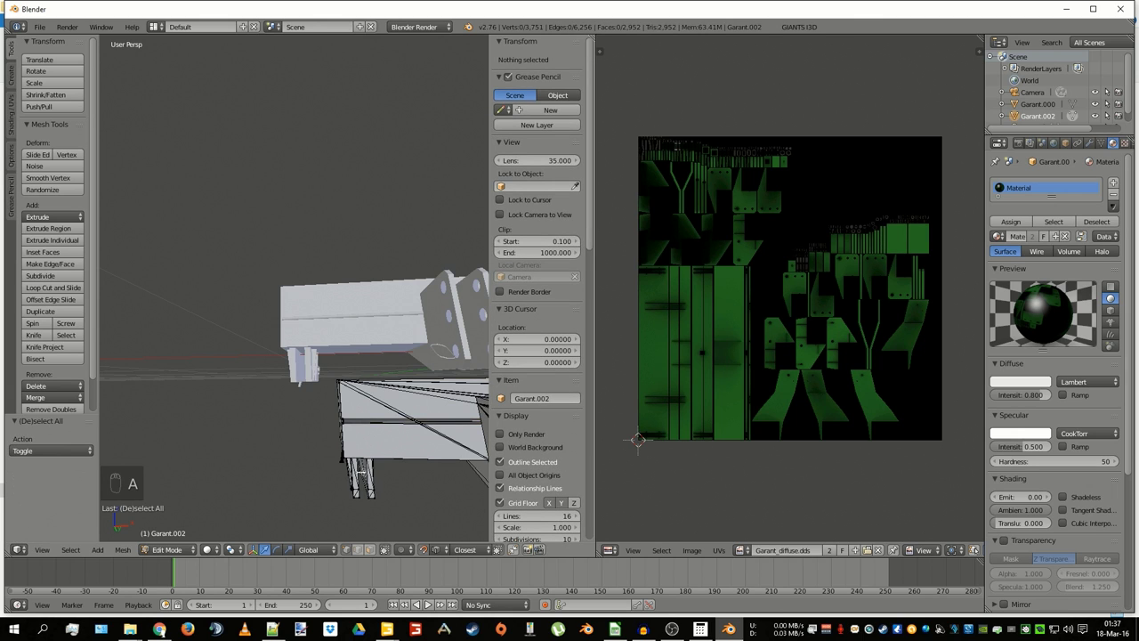
key("z")
key("c")
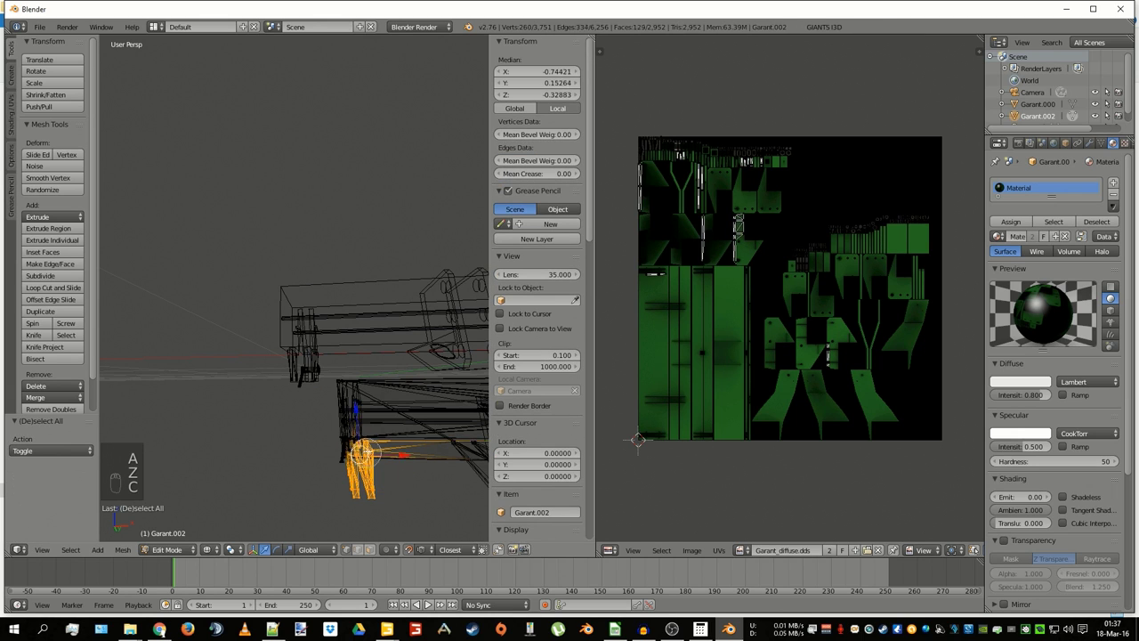
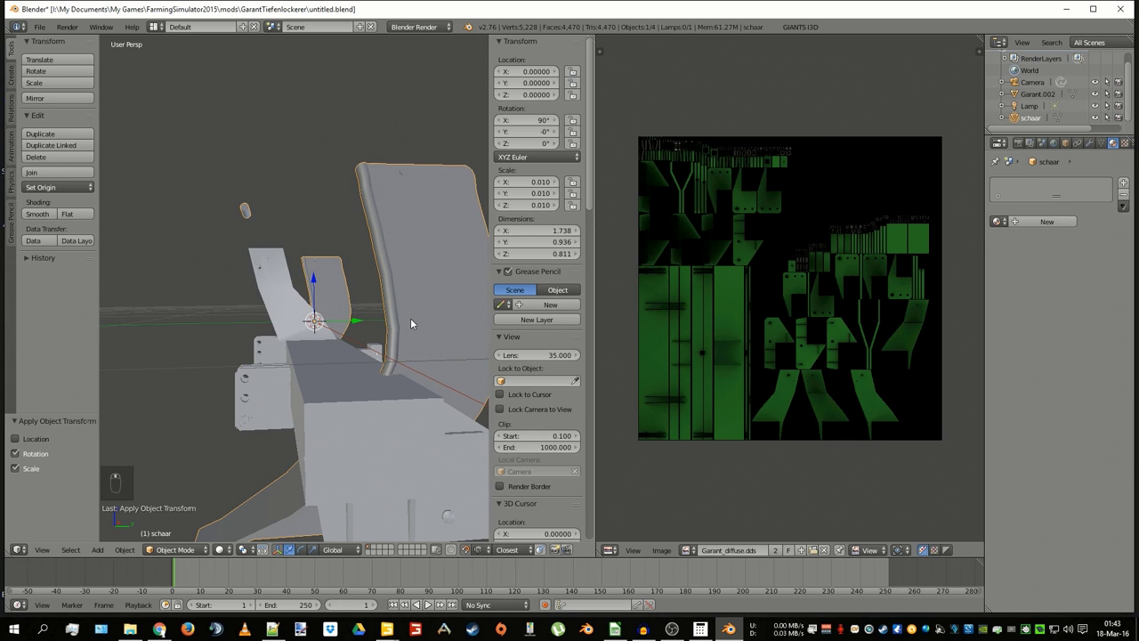
- Edit the schaar blades mesh with everything selected so its full UV layout fills the image editor
key("Tab")
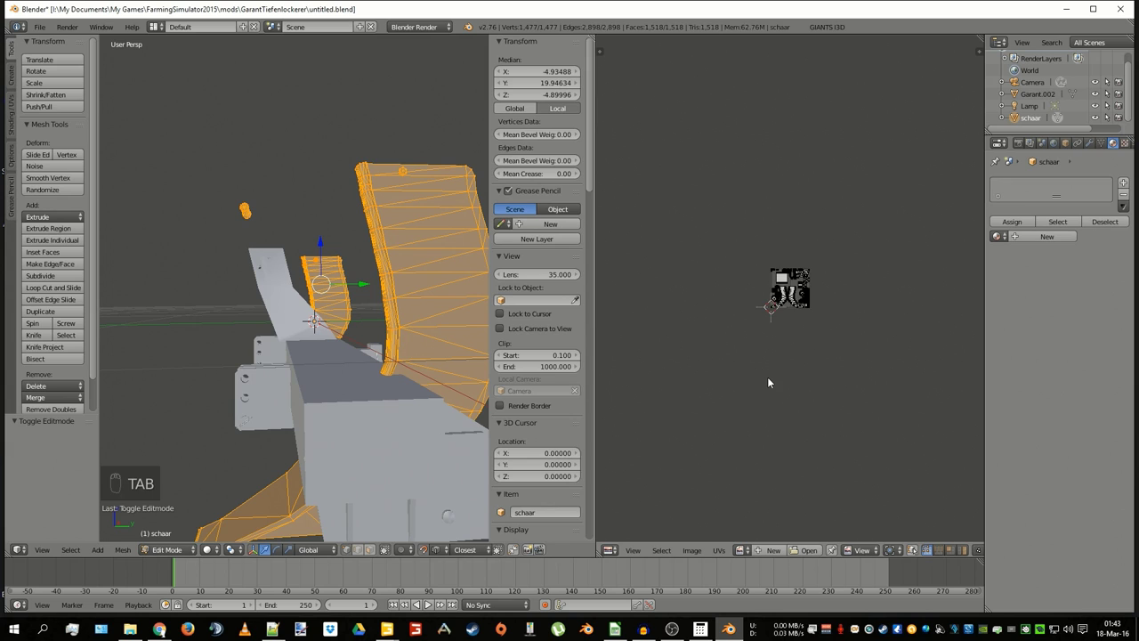
key("a")
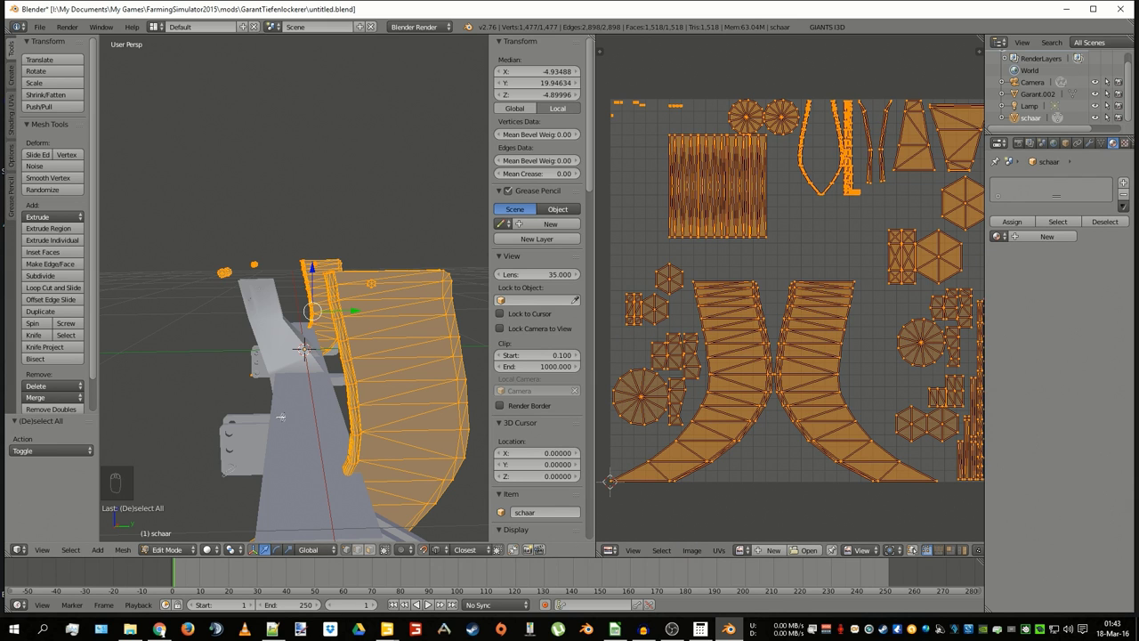
key("Tab")
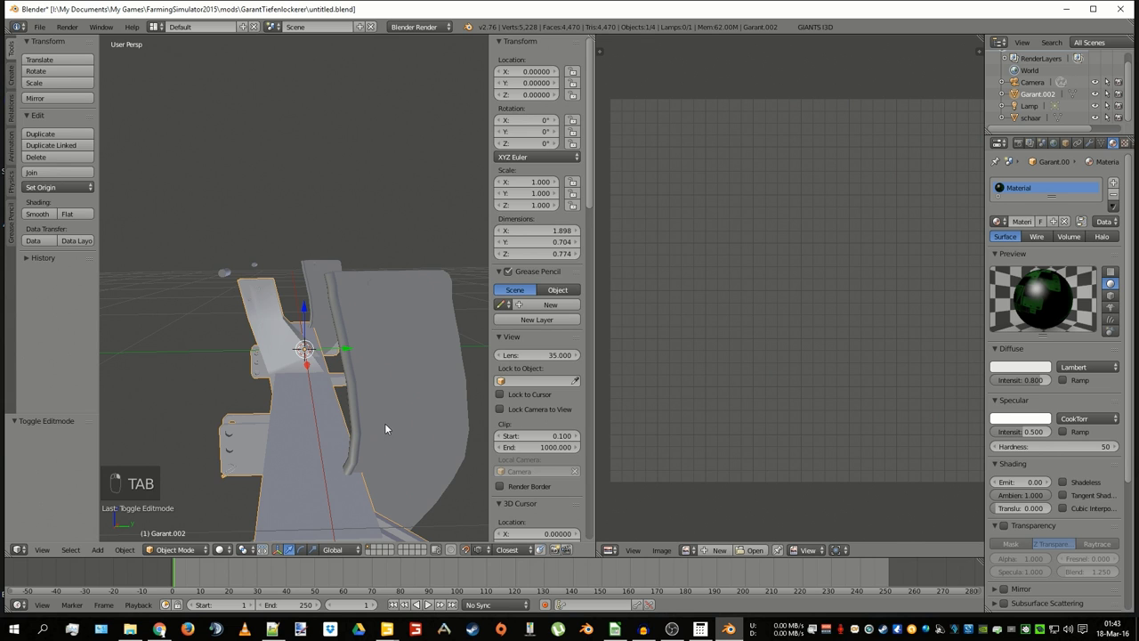
key("Tab")
key("a")
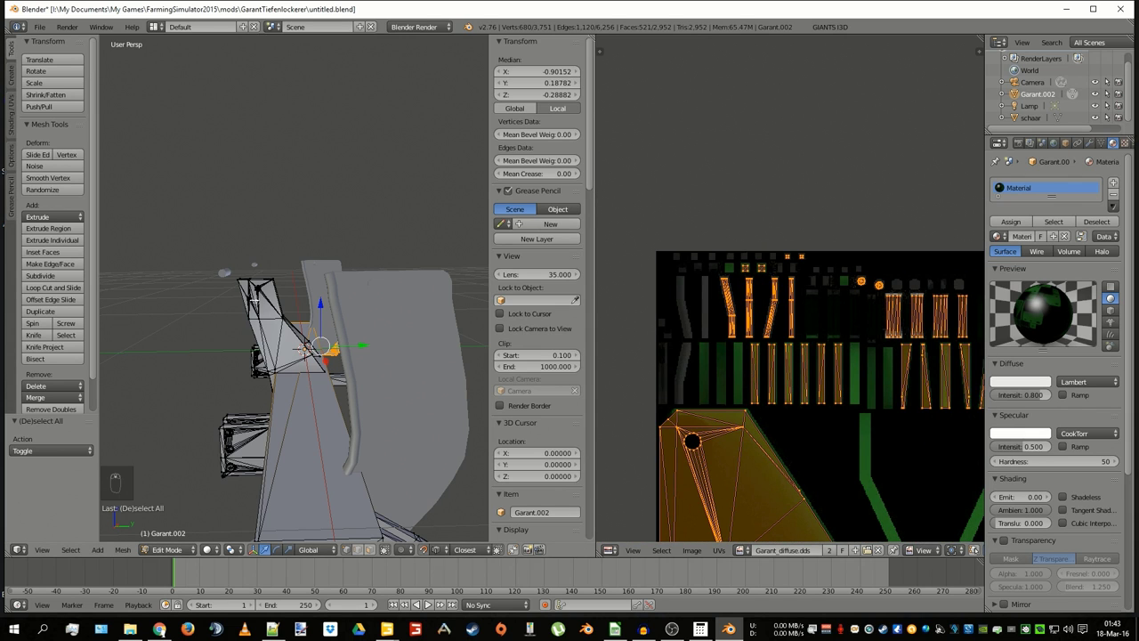
key("Tab")
- In wireframe, select all the small bolt pieces on the schaar blades and return to Object Mode
key("Tab")
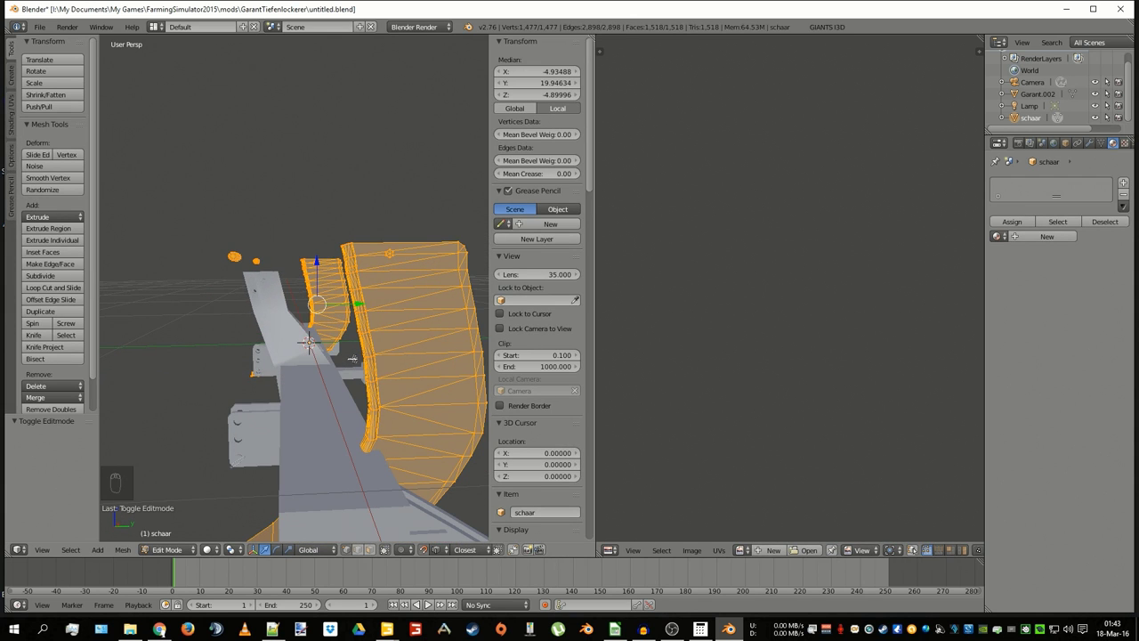
key("a")
key("z")
key("c")
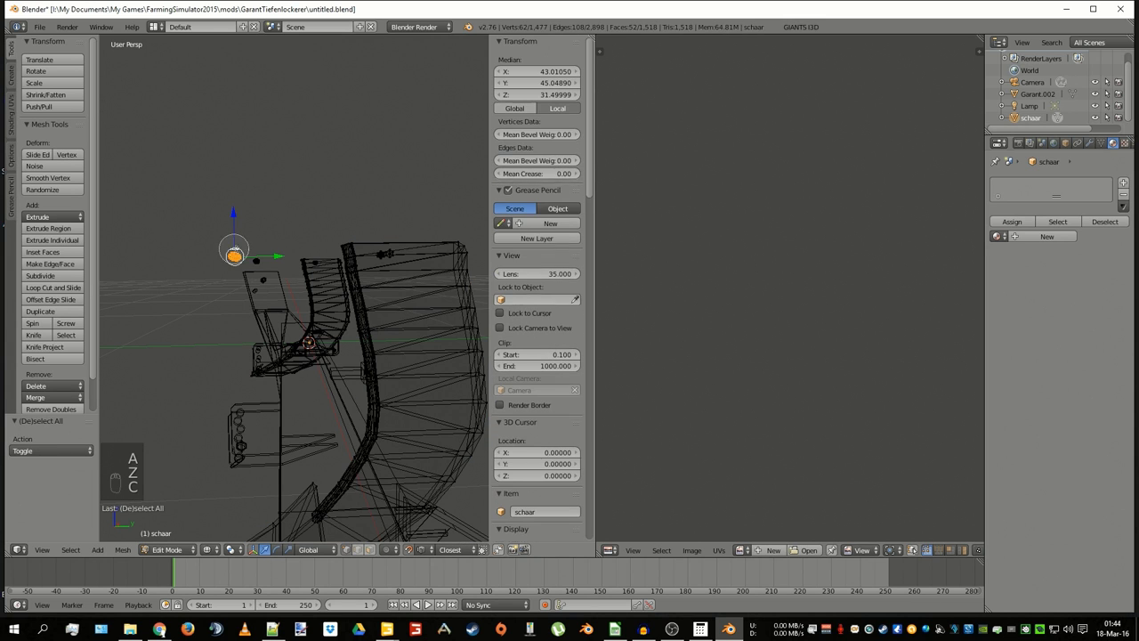
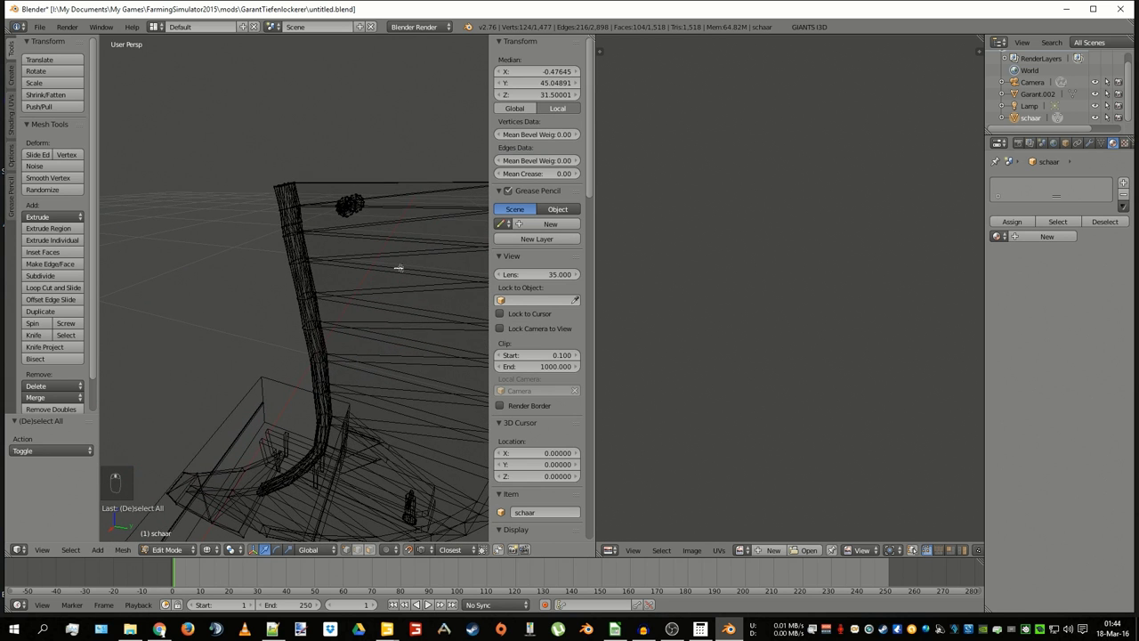
key("c")
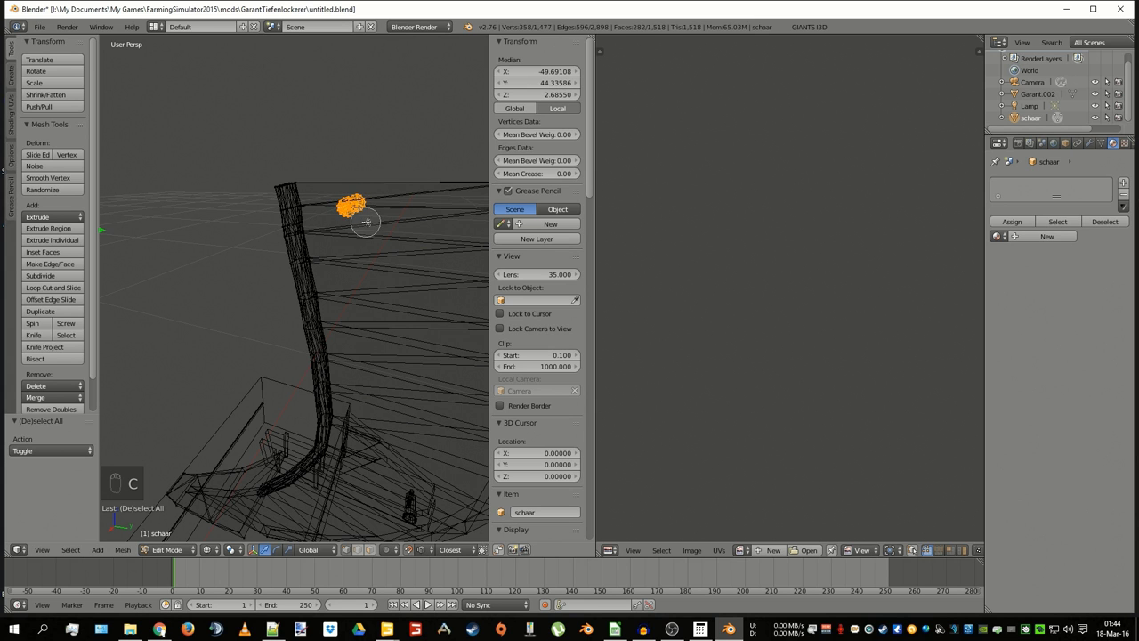
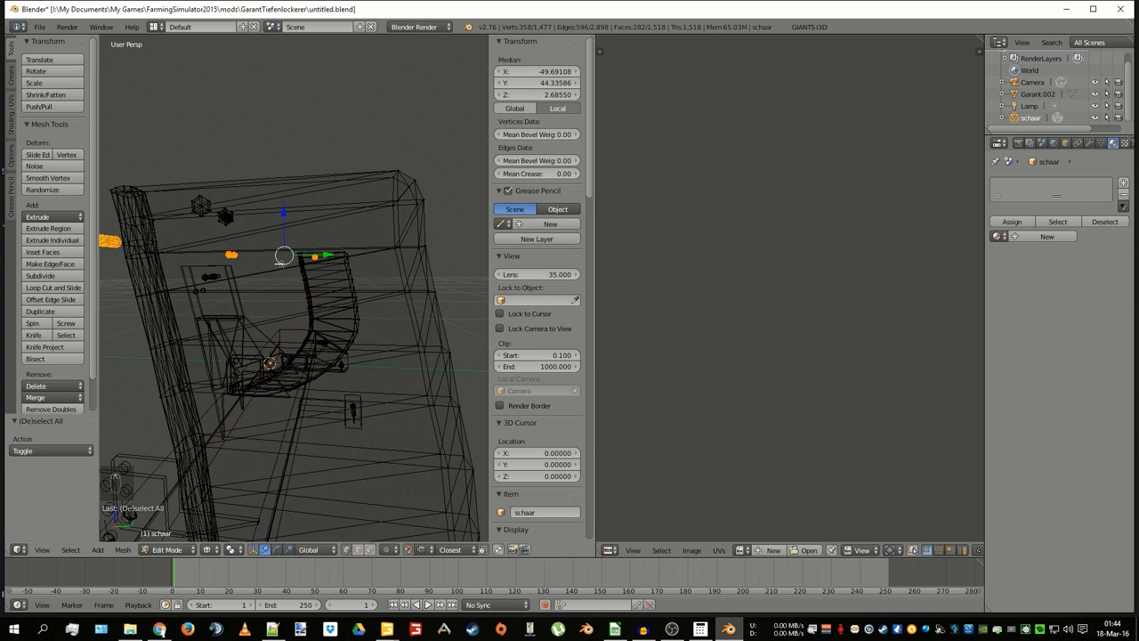
key("c")
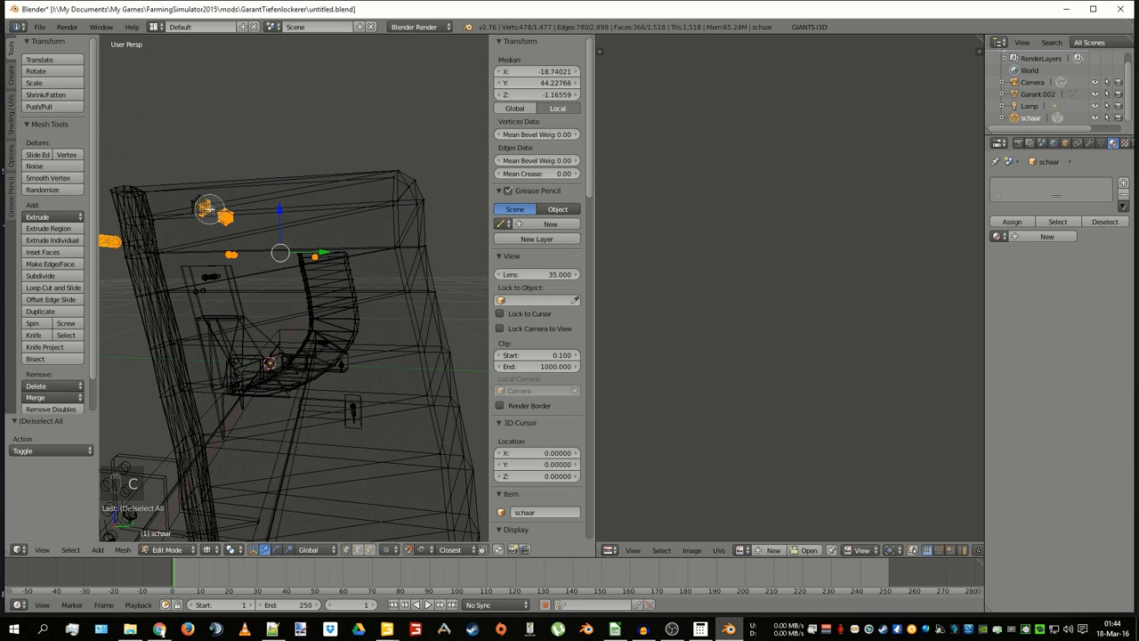
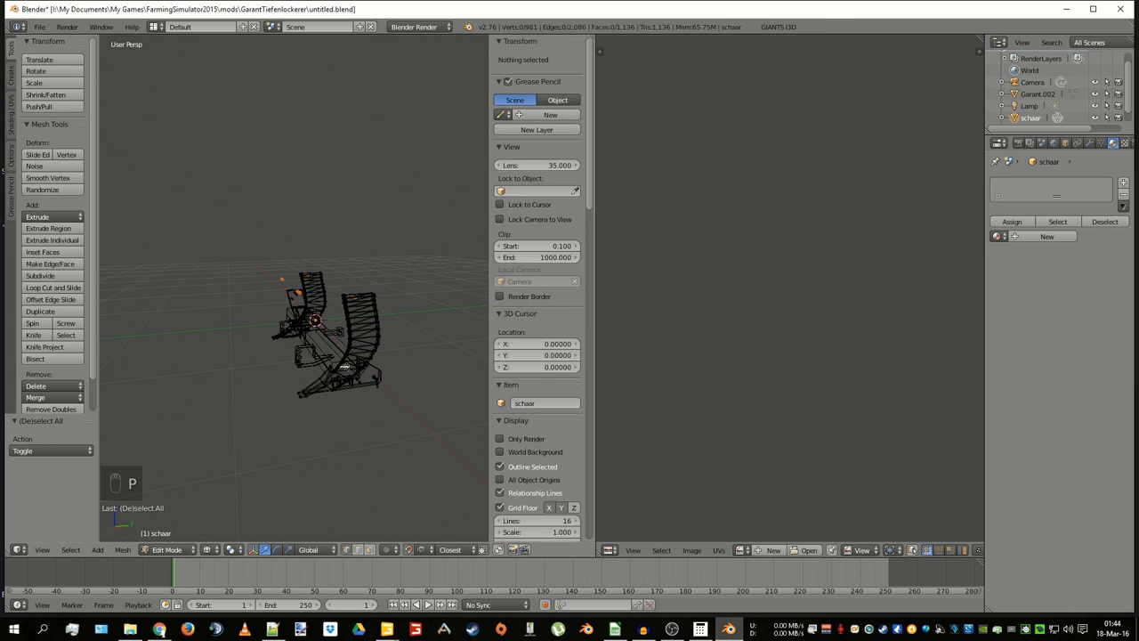
key("Tab")
- Join the schaar blades into the Garant model as one object (Ctrl+J), viewing the blade joint up close
key("z")
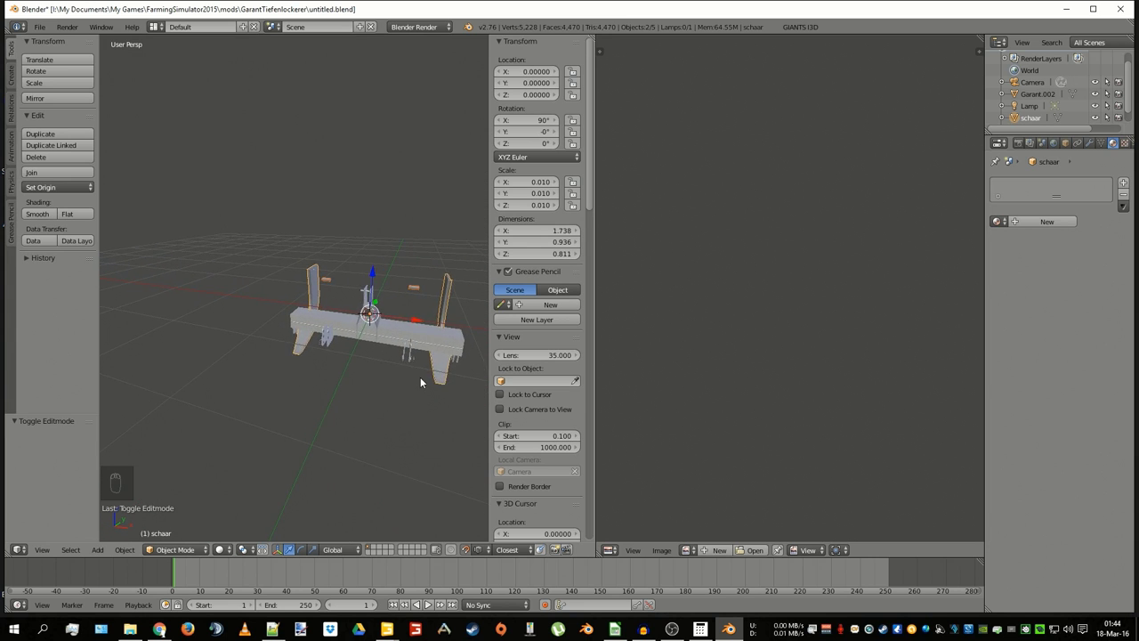
left_click_drag(321, 419, 347, 416)
left_click_drag(340, 416, 353, 426)
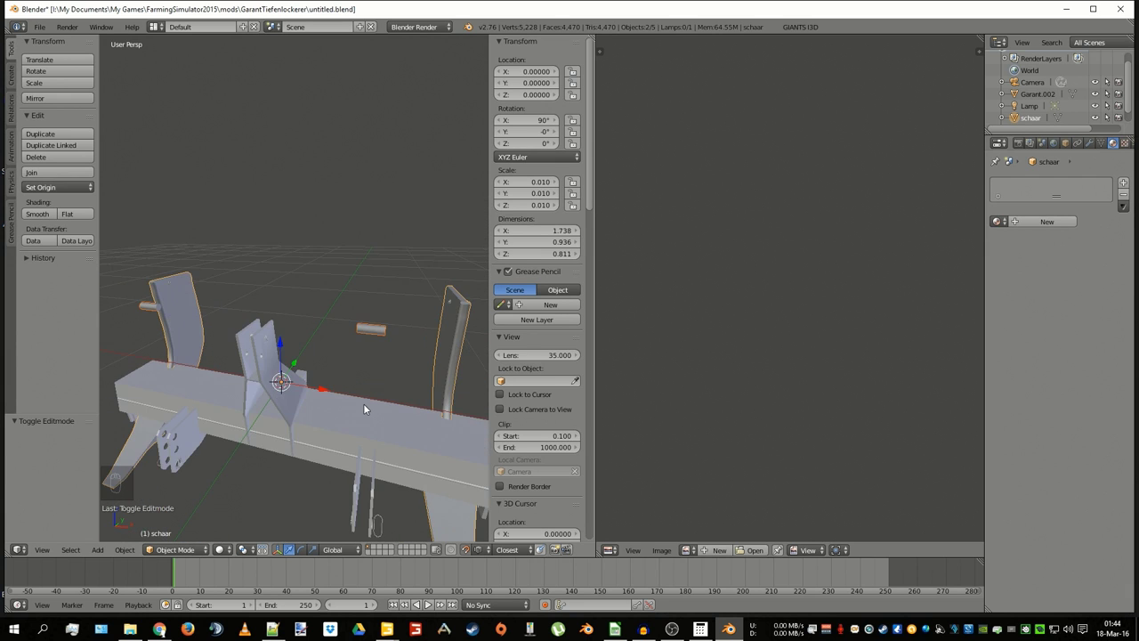
key("ctrl+z")
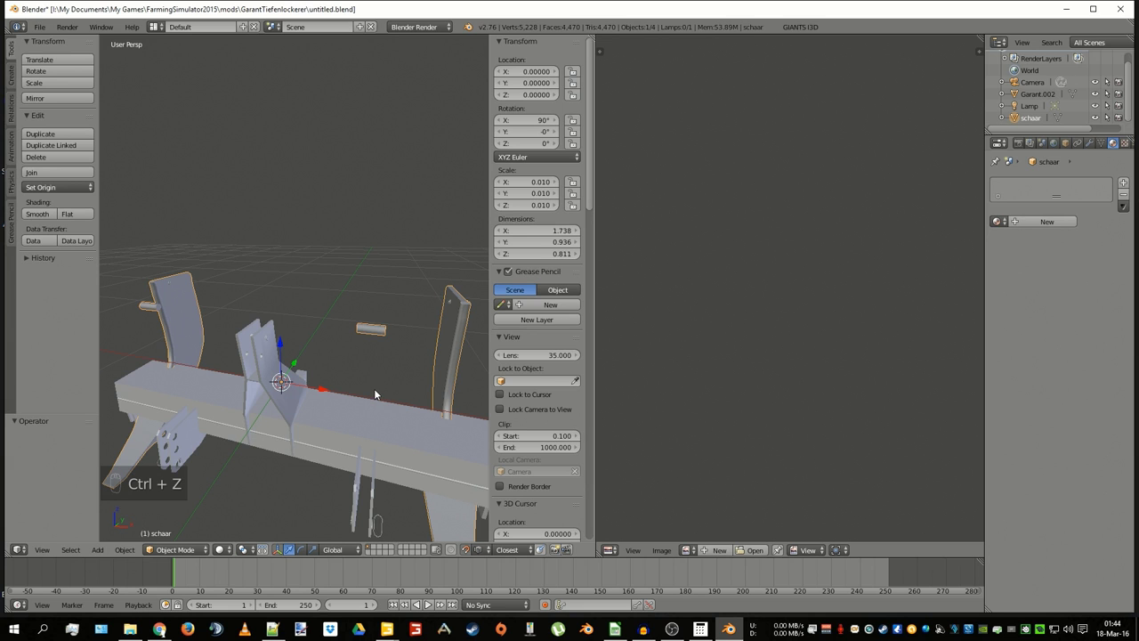
- Enter Edit Mode on the joined mesh and select all geometry of the left blade in wireframe view
key("Tab")
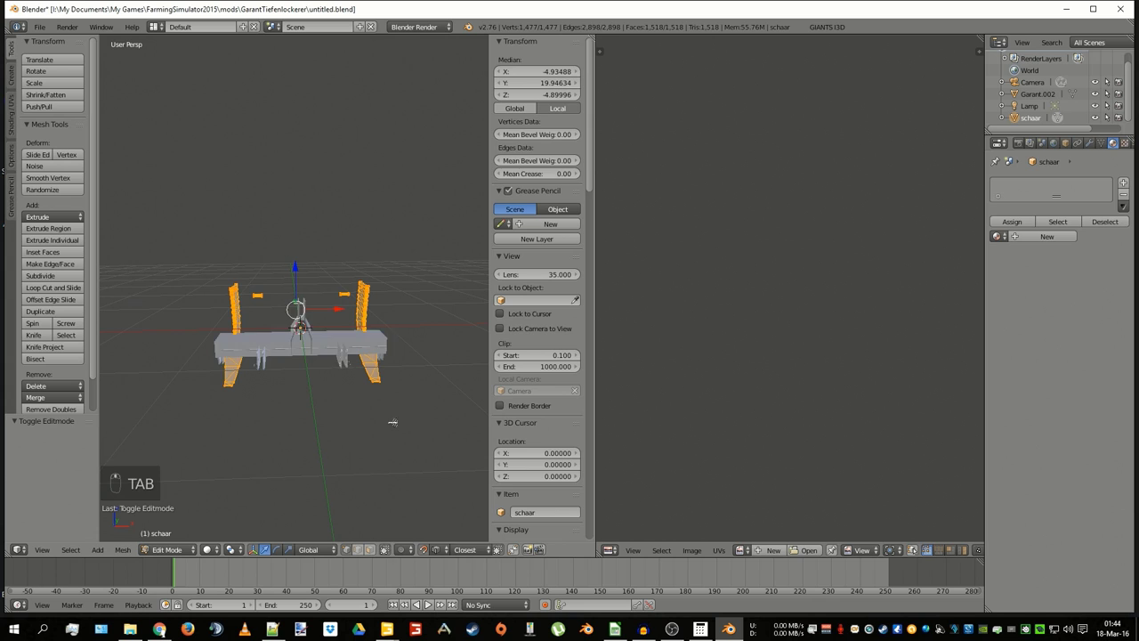
key("z")
key("c")
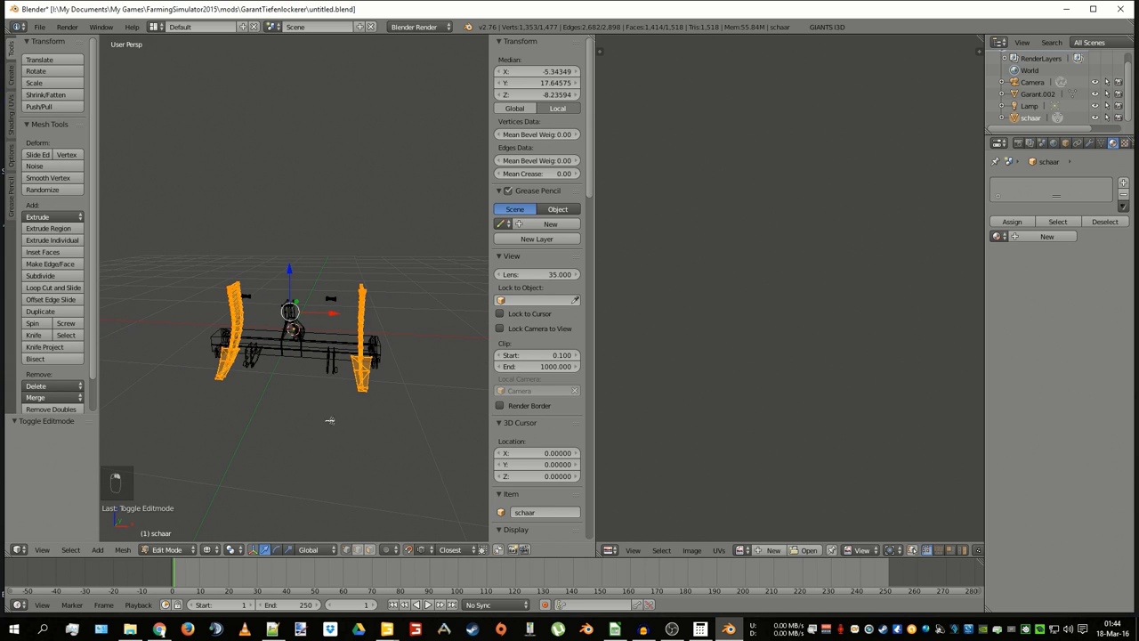
key("c")
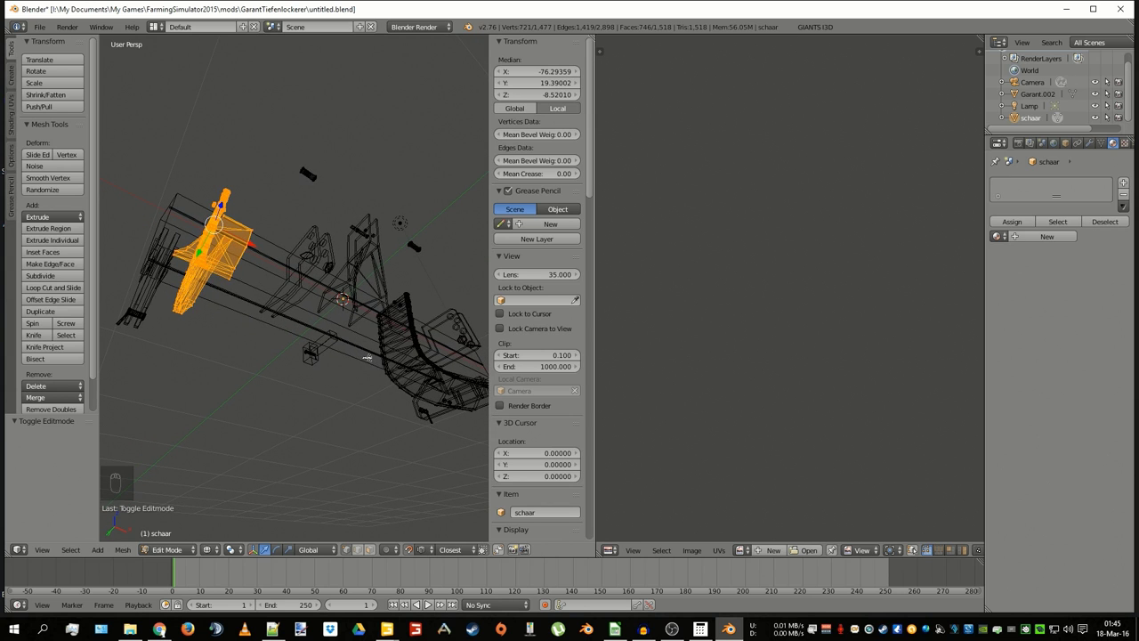
- Slide the selected blade sideways along the X axis to its new position on the frame
key("z")
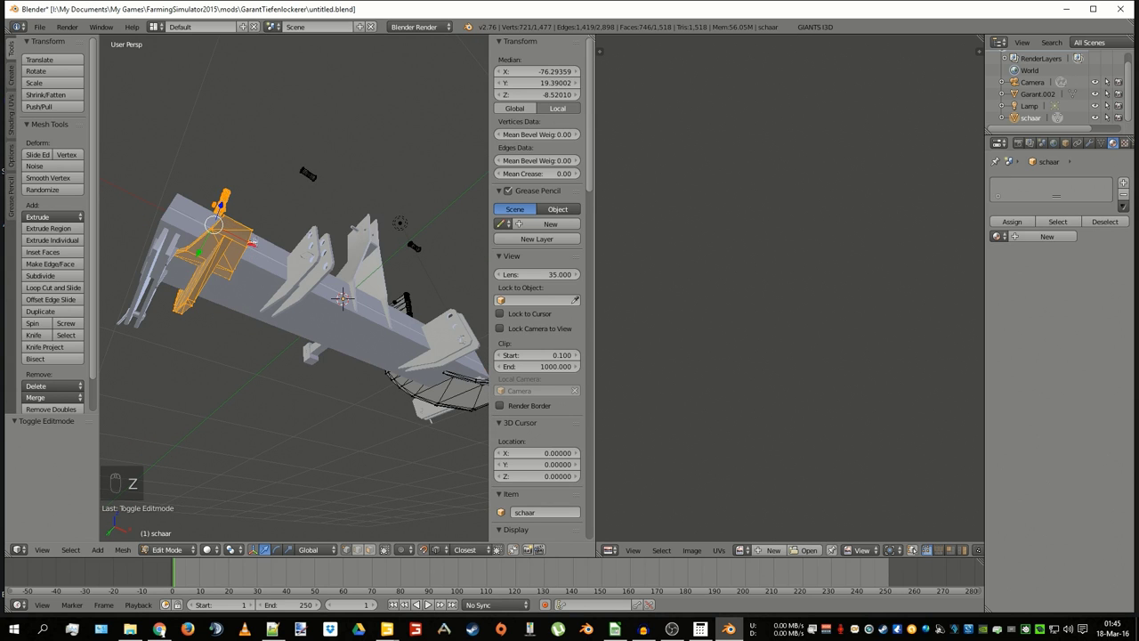
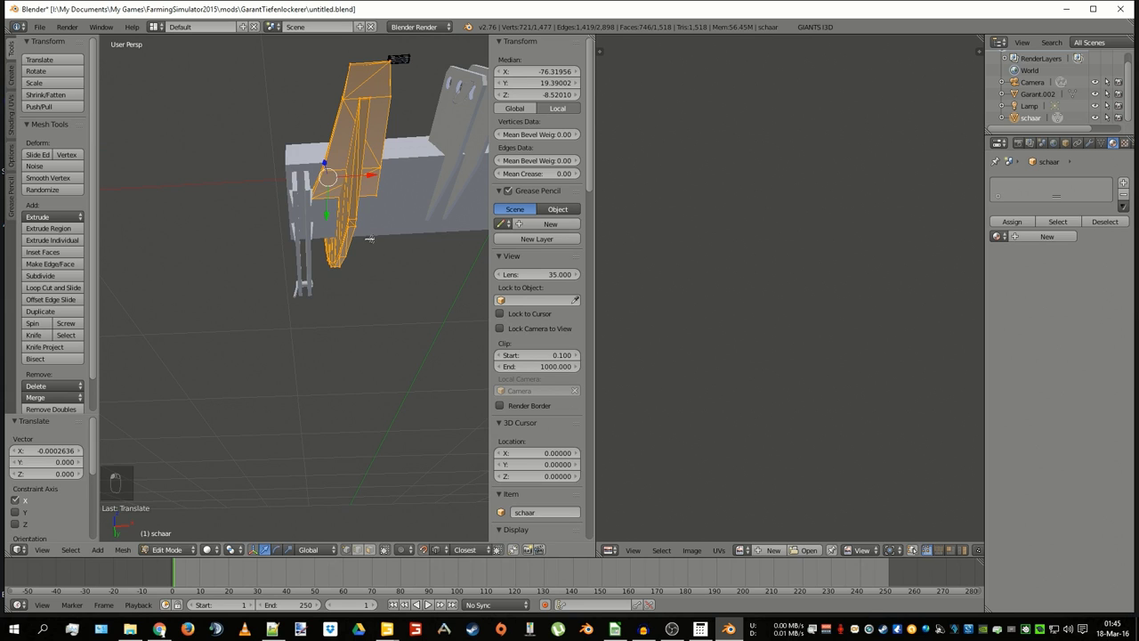
key("shift+Tab")
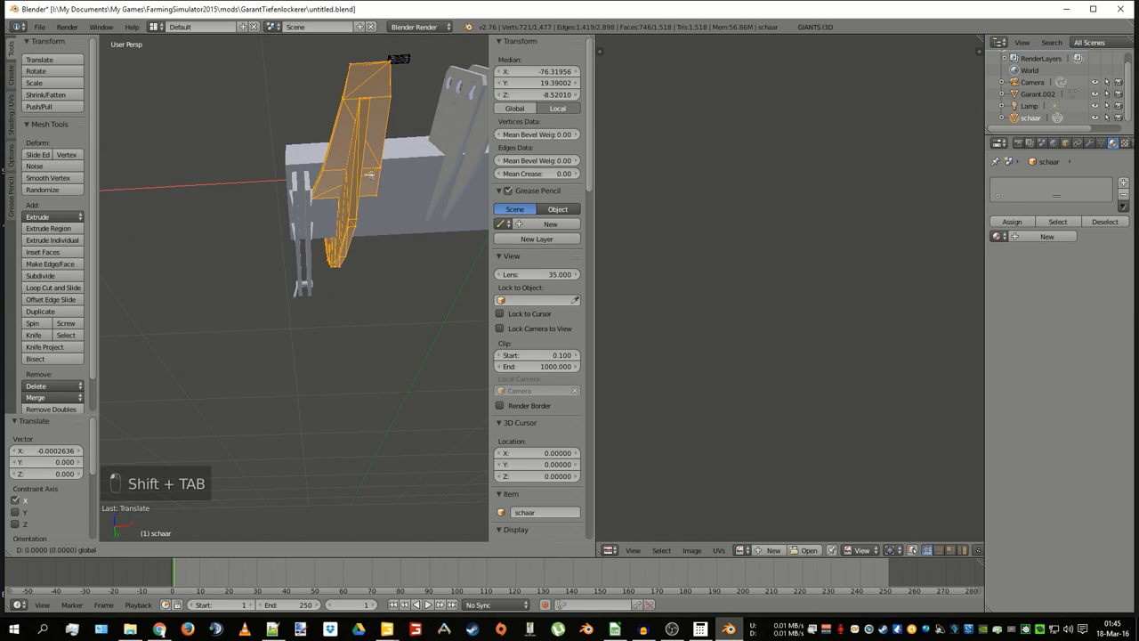
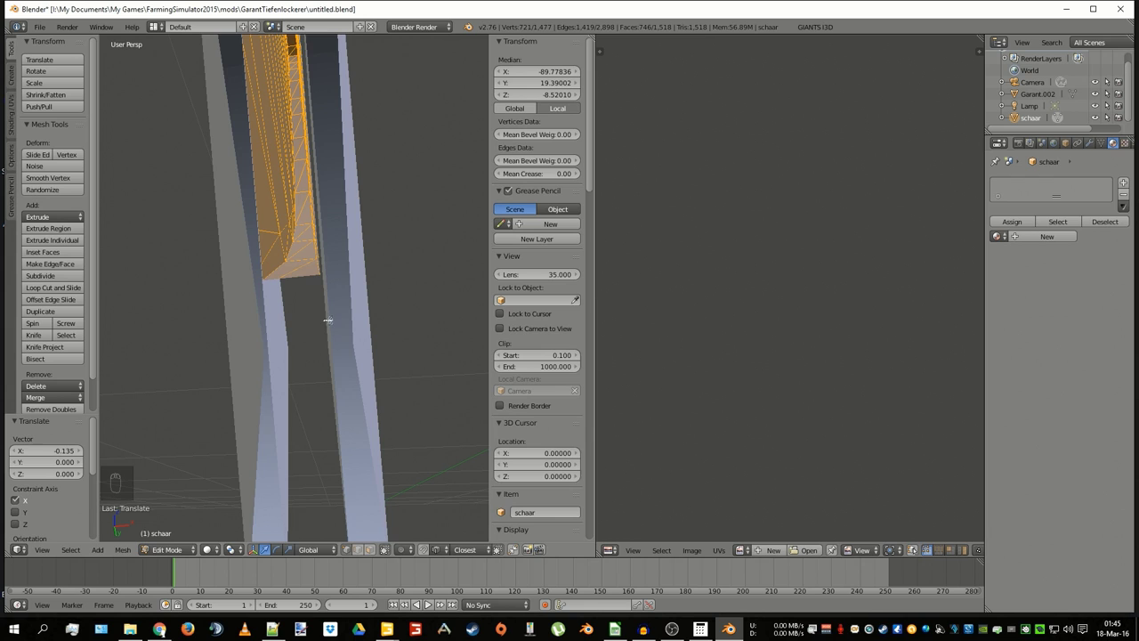
key("g")
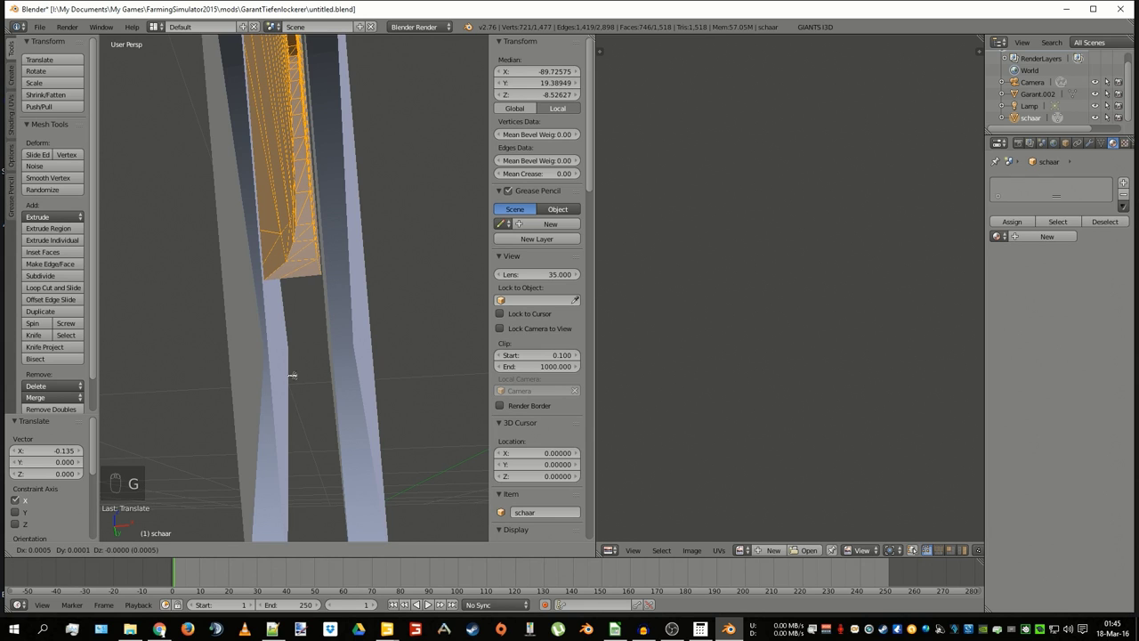
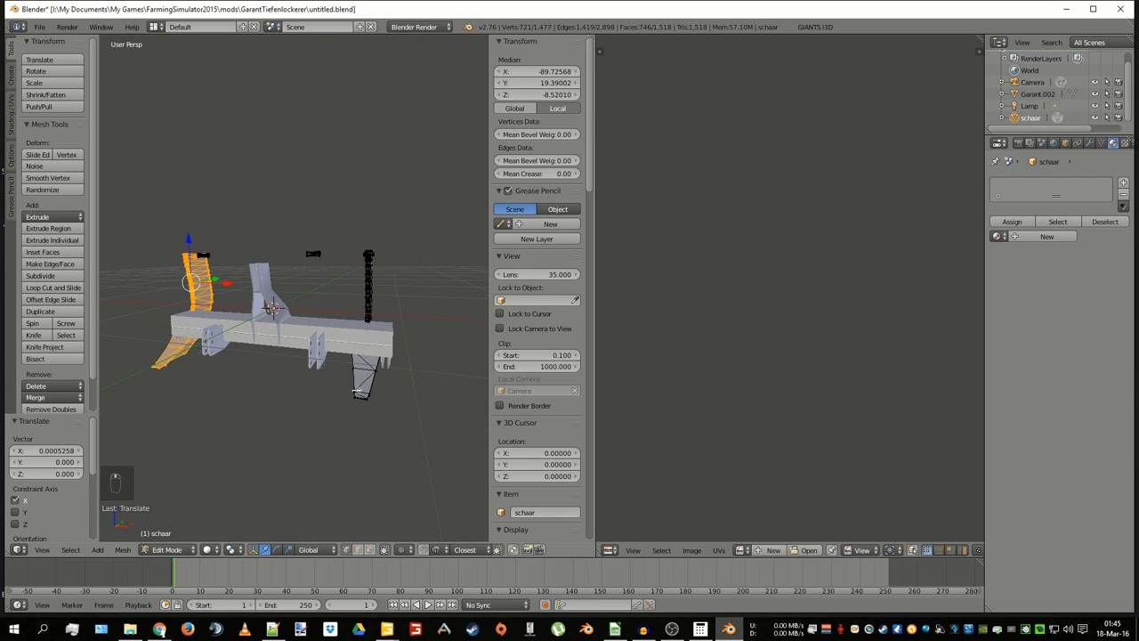
- Select the whole other blade via linked selection and move it outward along X to match
key("a")
key("z")
key("c")
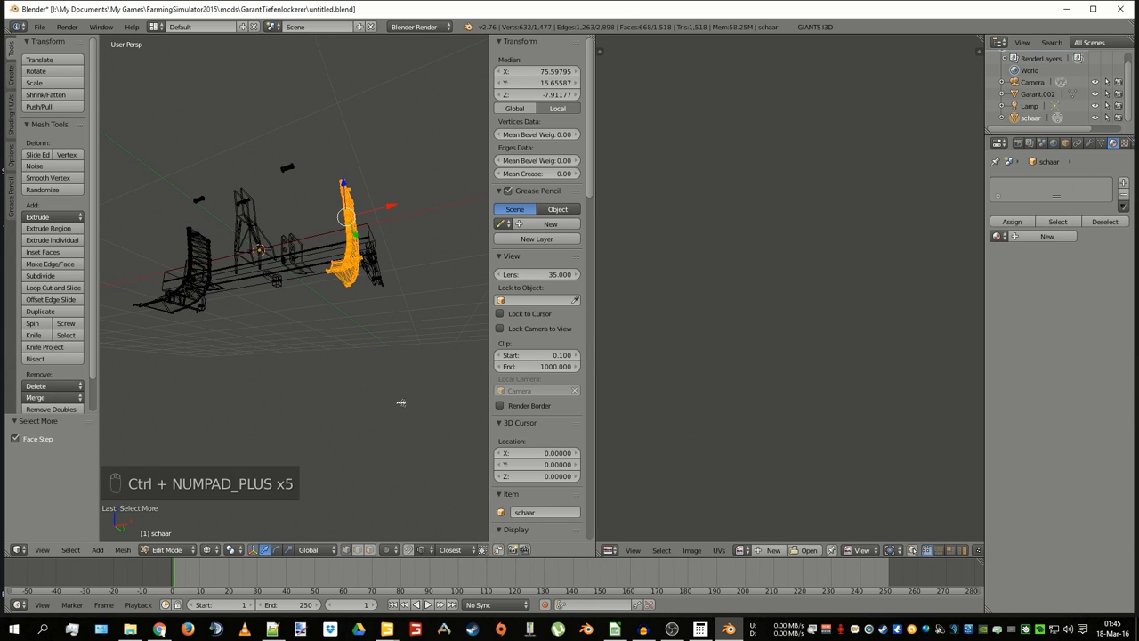
key("z")
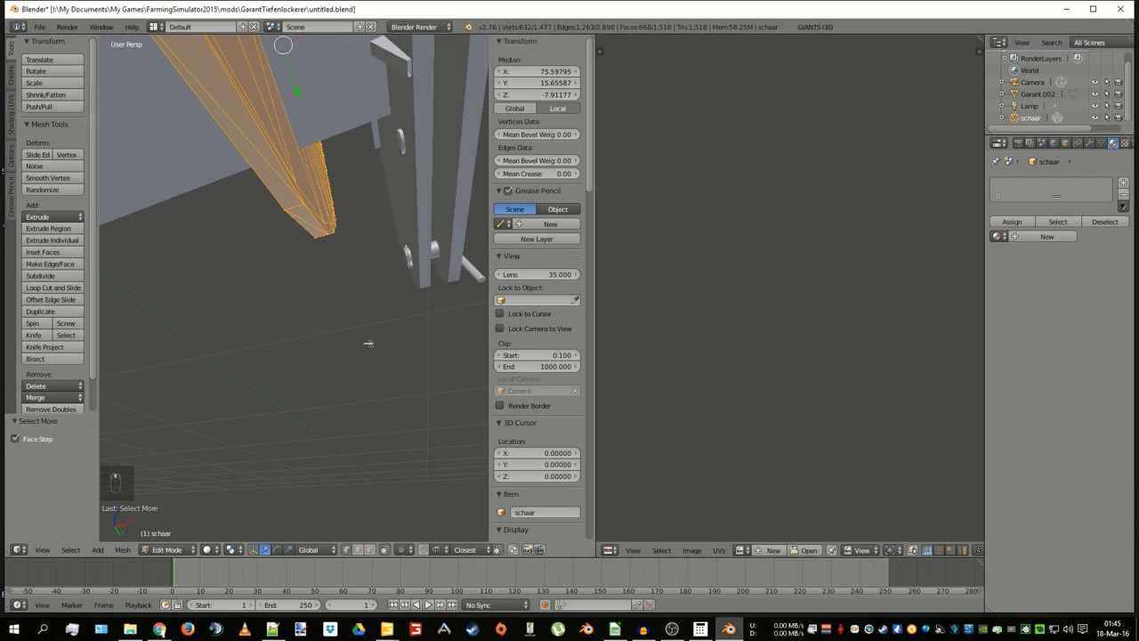
key("g")
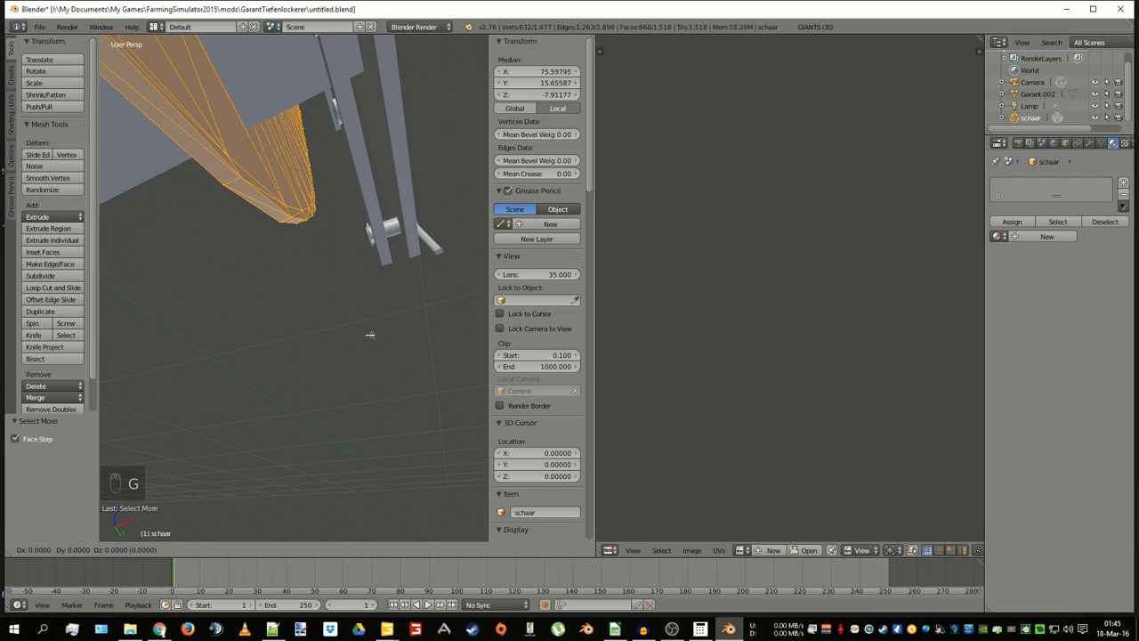
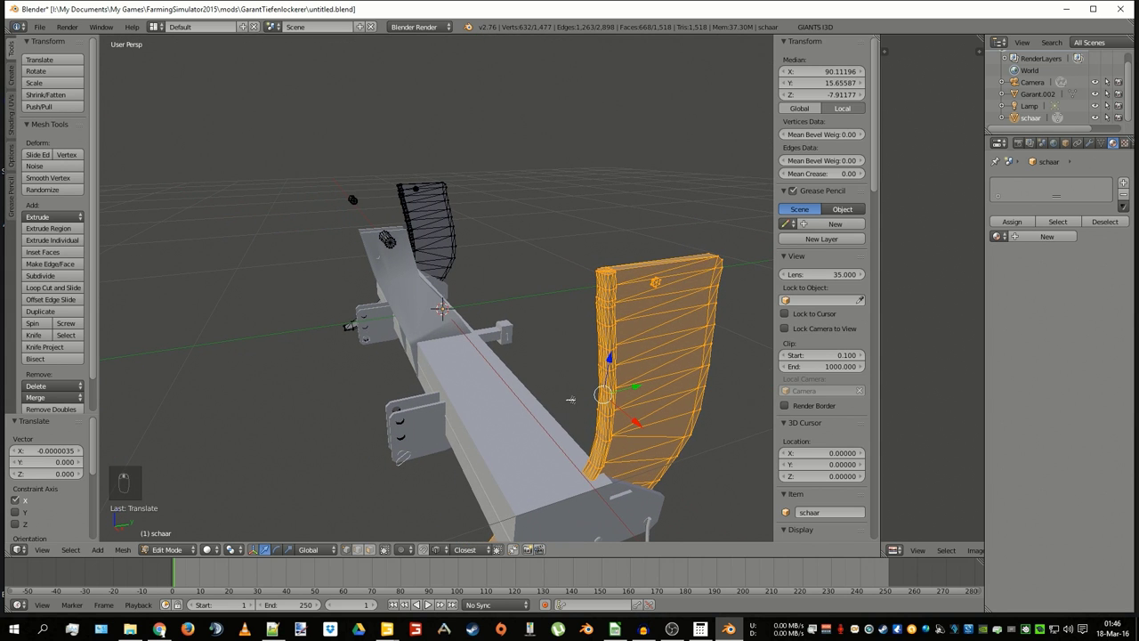
- Select the small piece at the top of the frame in wireframe view
key("a")
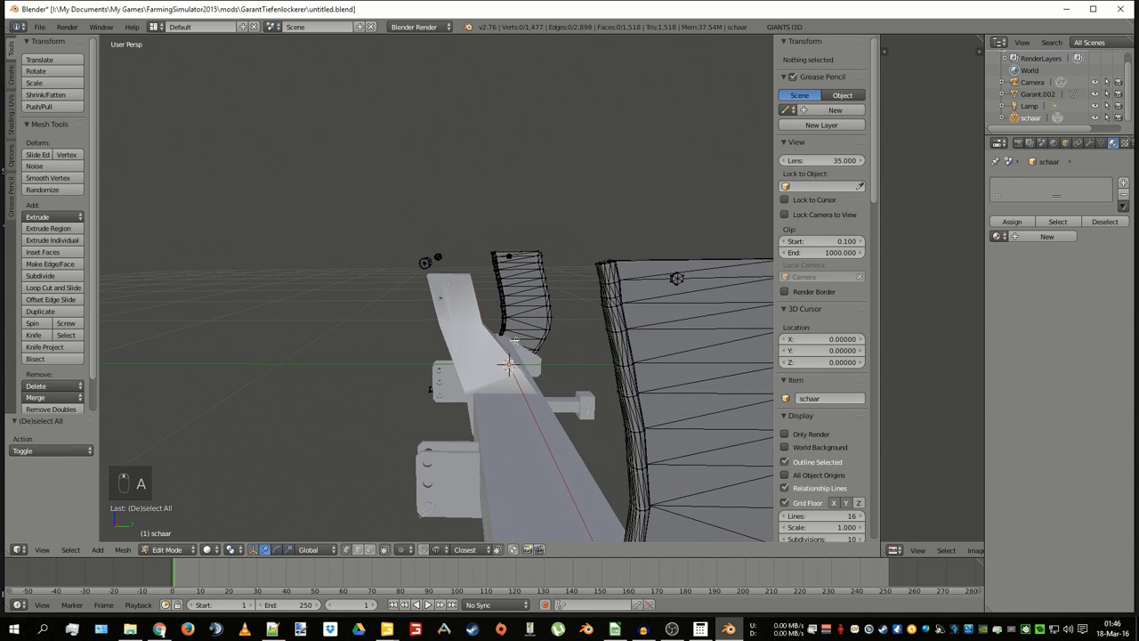
key("z")
key("c")
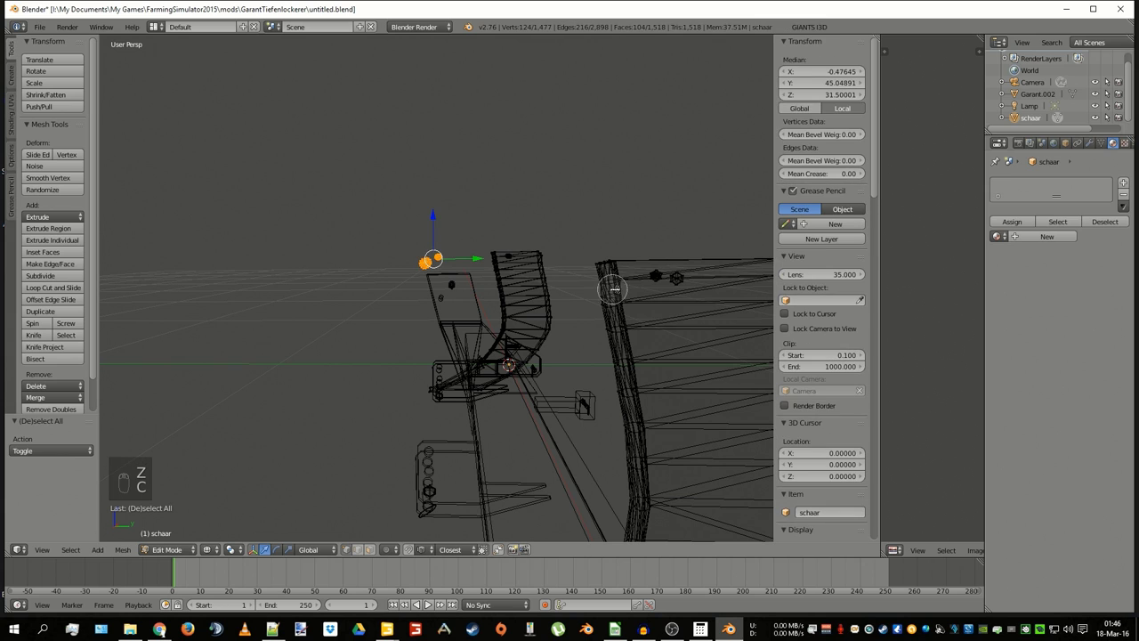
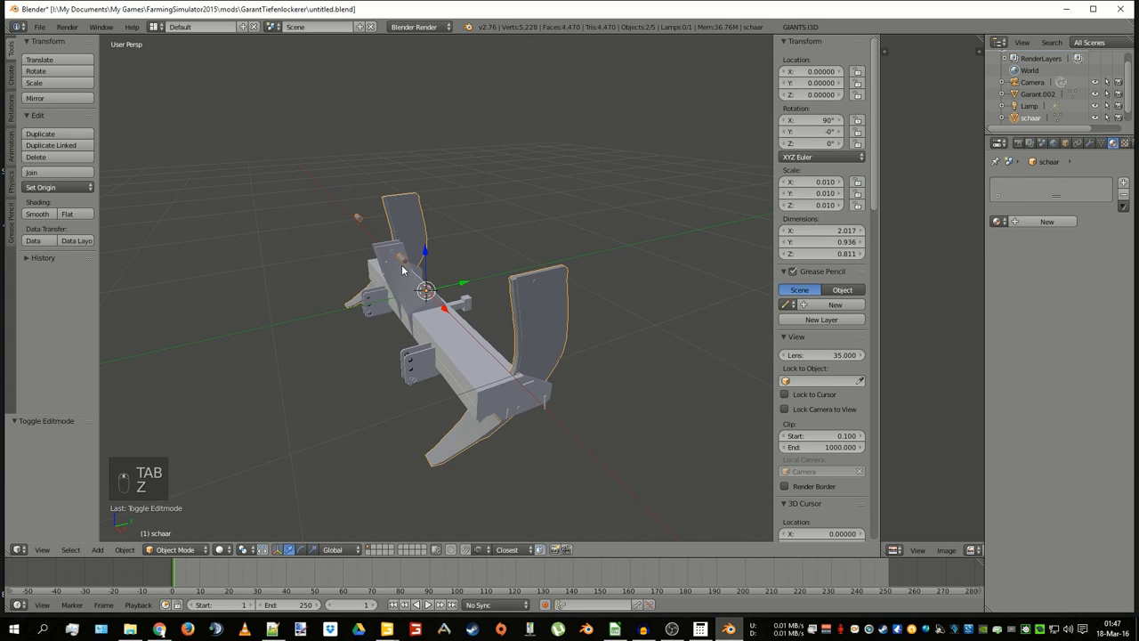
- Orbit the view to inspect the blades and the whole implement
left_click_drag(410, 266, 518, 343)
left_click_drag(518, 343, 481, 350)
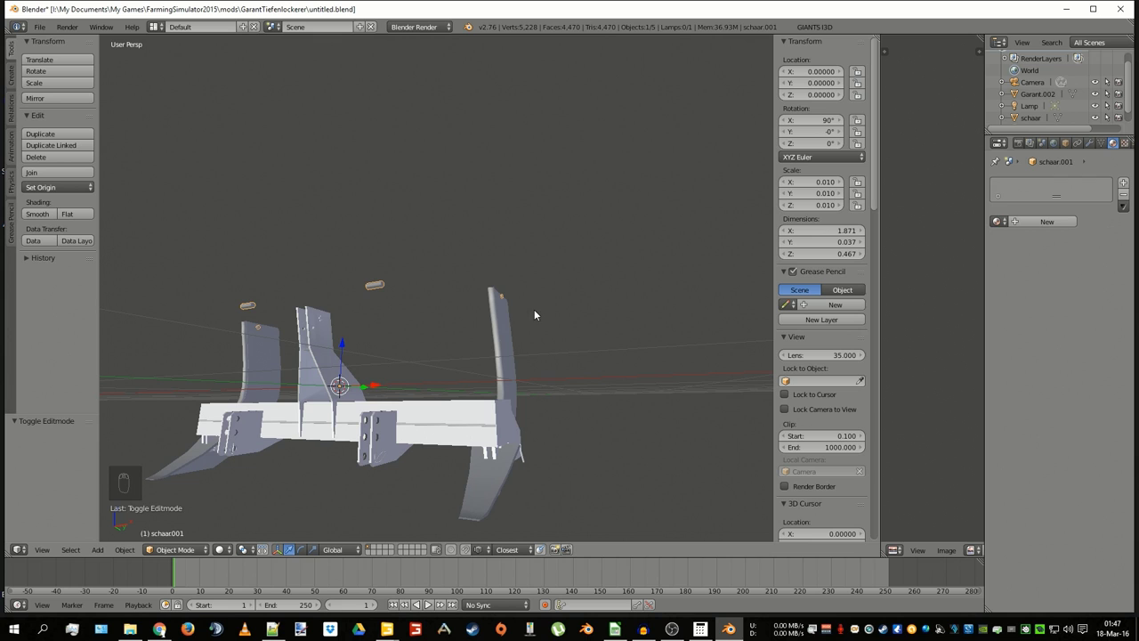
left_click_drag(428, 447, 518, 387)
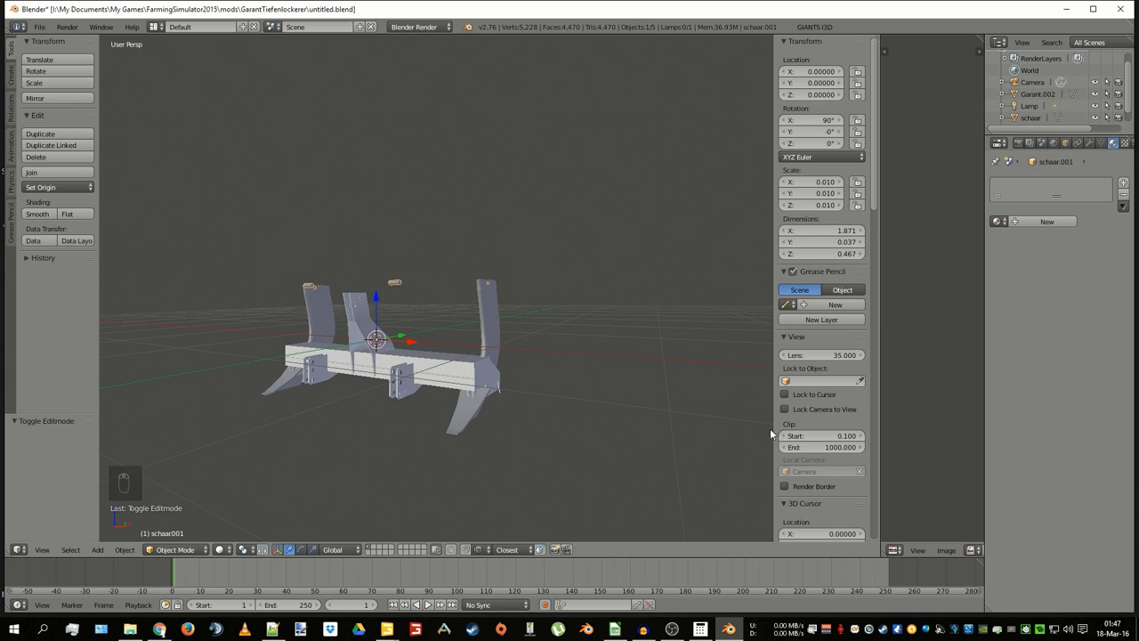
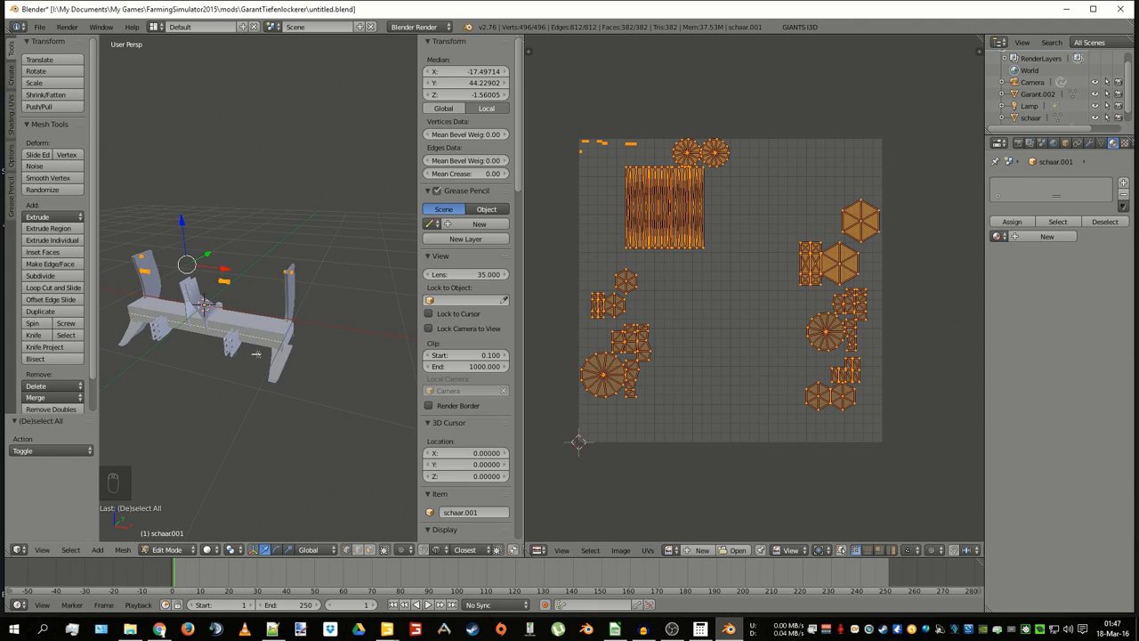
- In see-through wireframe, pick out single connected parts of the schaar.001 mesh one after another
key("z")
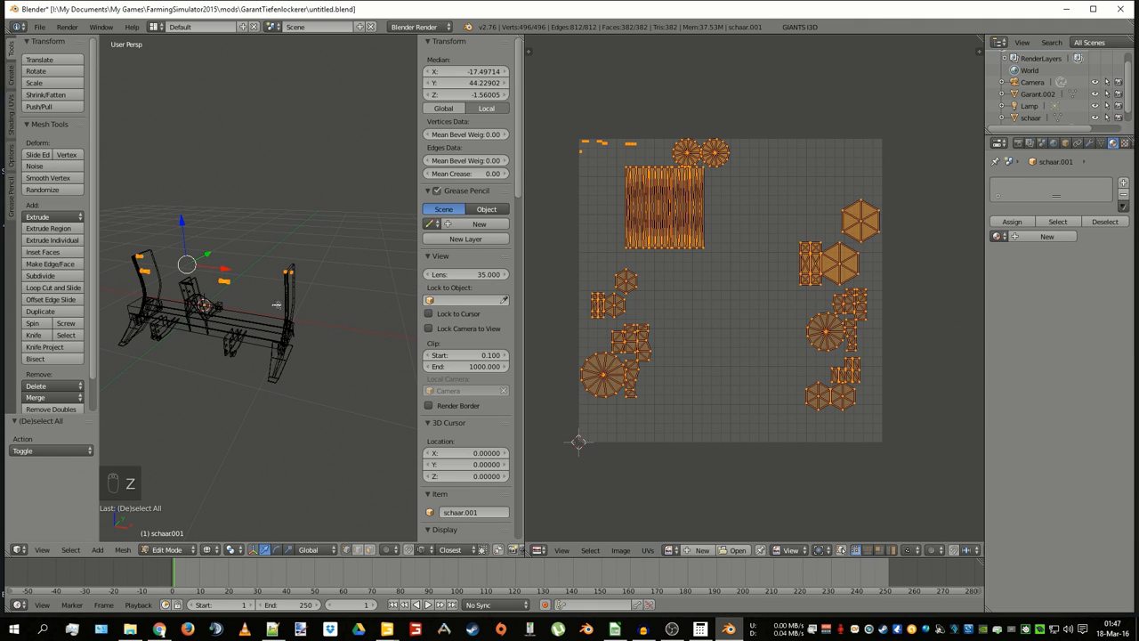
key("a")
key("c")
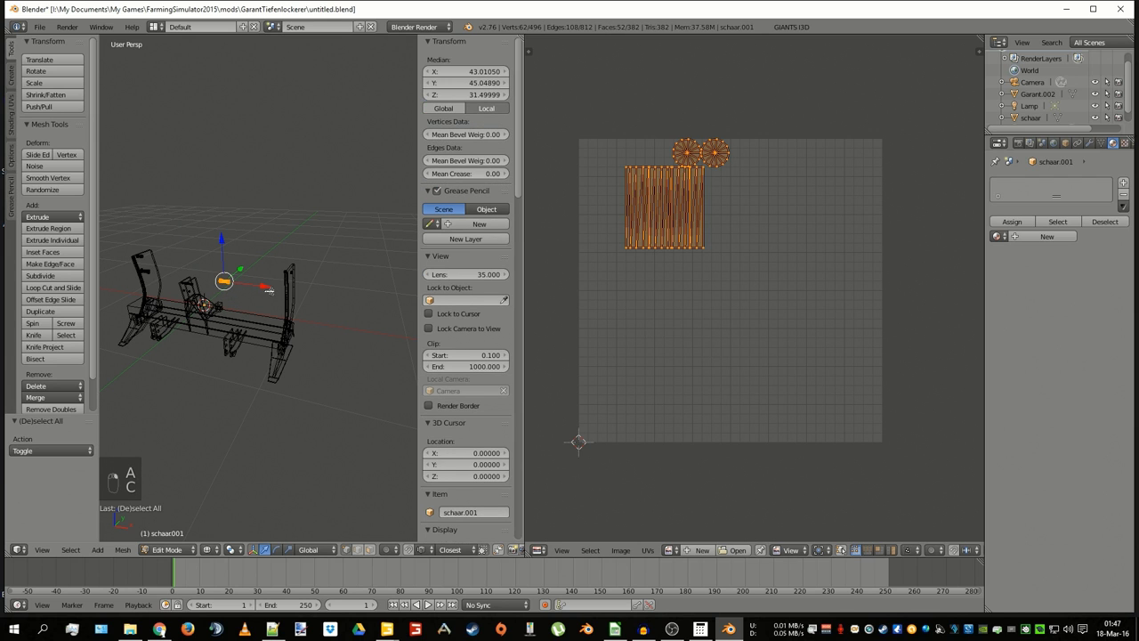
key("a")
key("c")
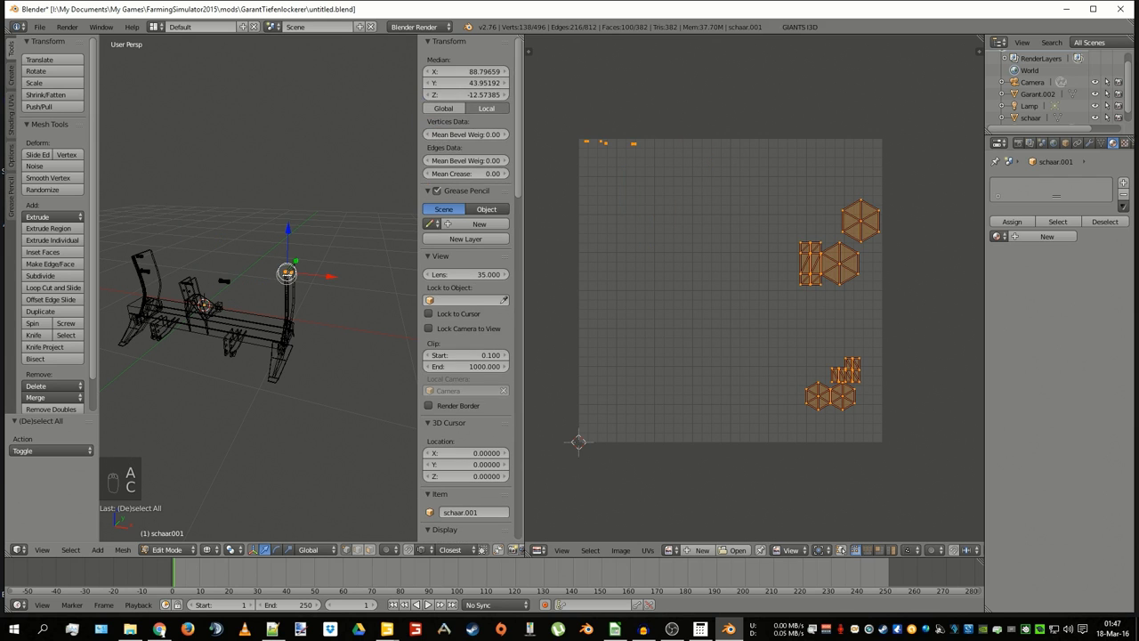
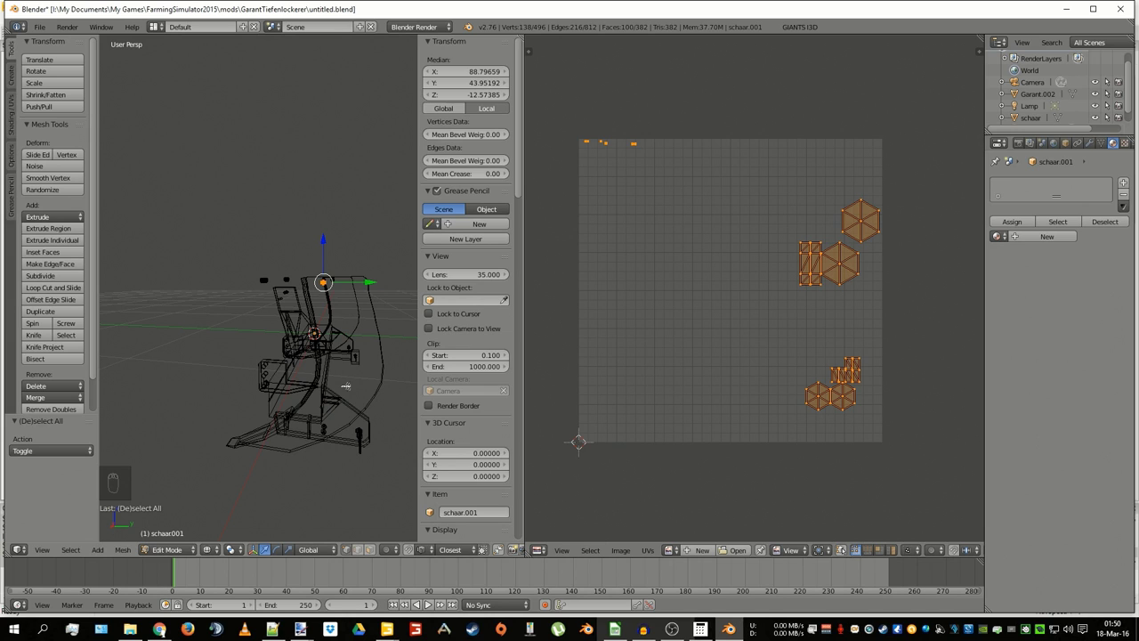
- Leave Edit Mode on schaar.001, return to solid shading and bring the view close around the blades
key("Tab")
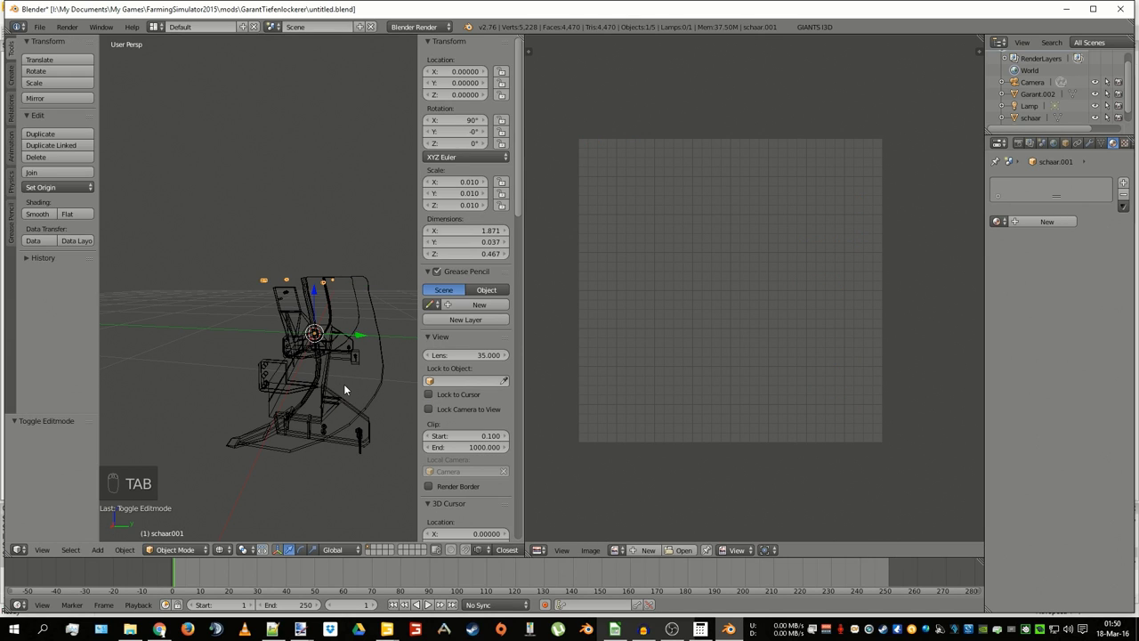
key("z")
left_click_drag(341, 370, 365, 355)
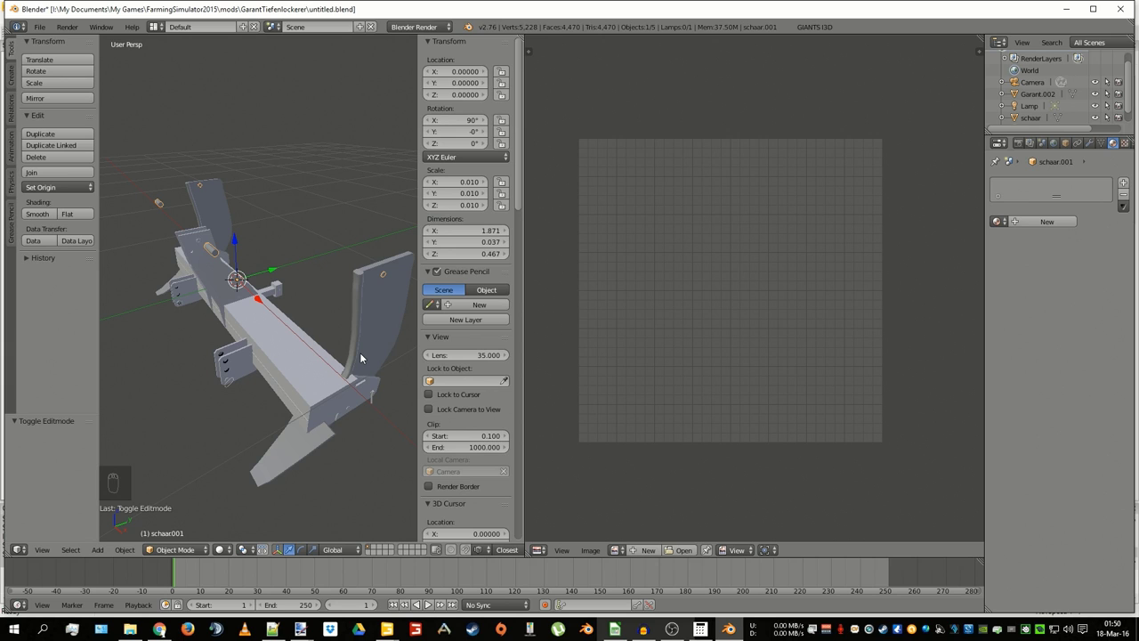
left_click_drag(334, 319, 297, 620)
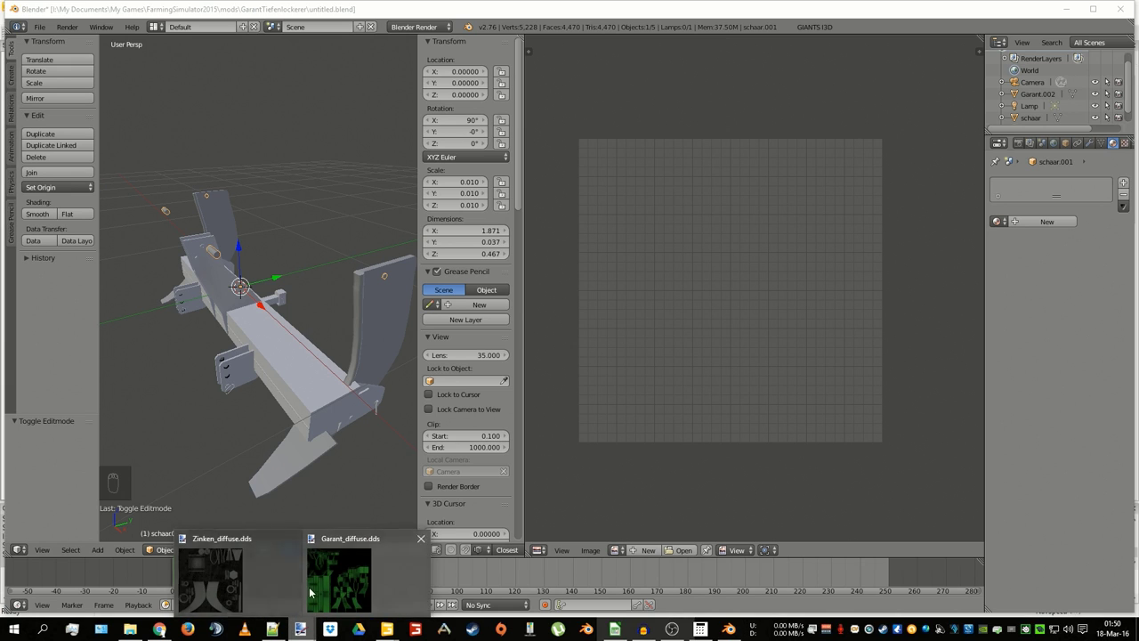
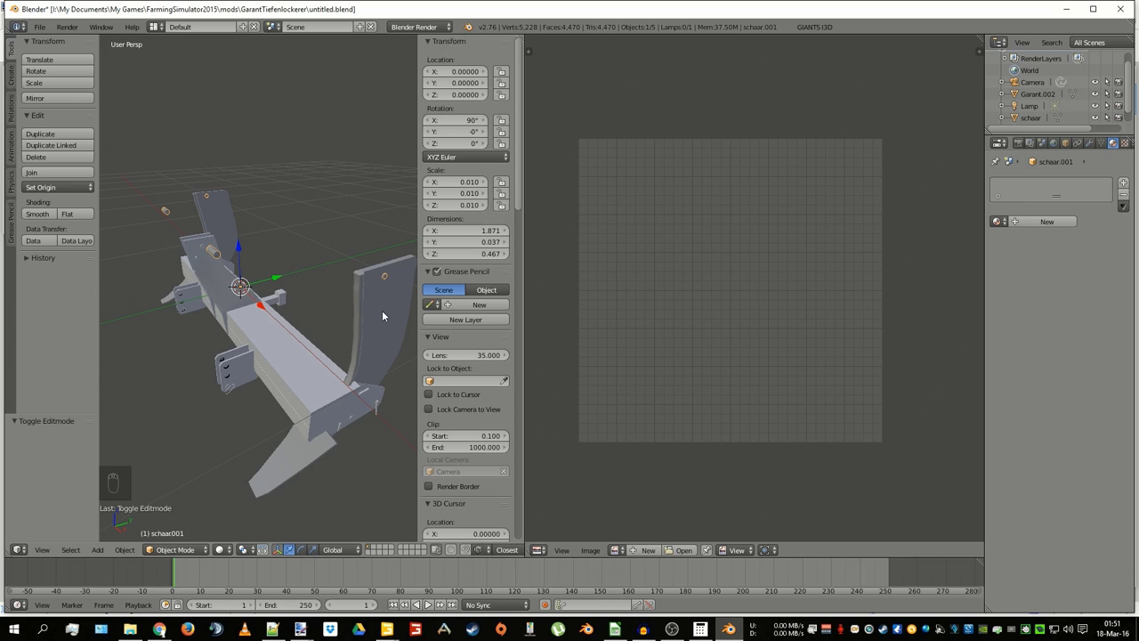
- Add the schaar blade object to the selection and join it with schaar.001 into a single object
right_click(378, 322)
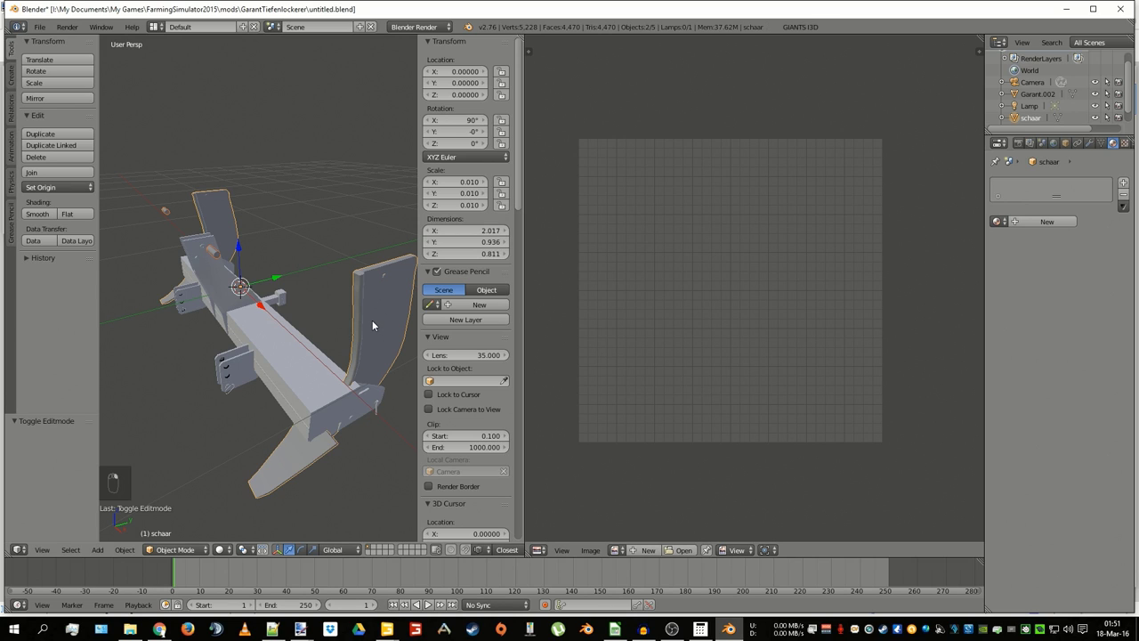
key("ctrl+j")
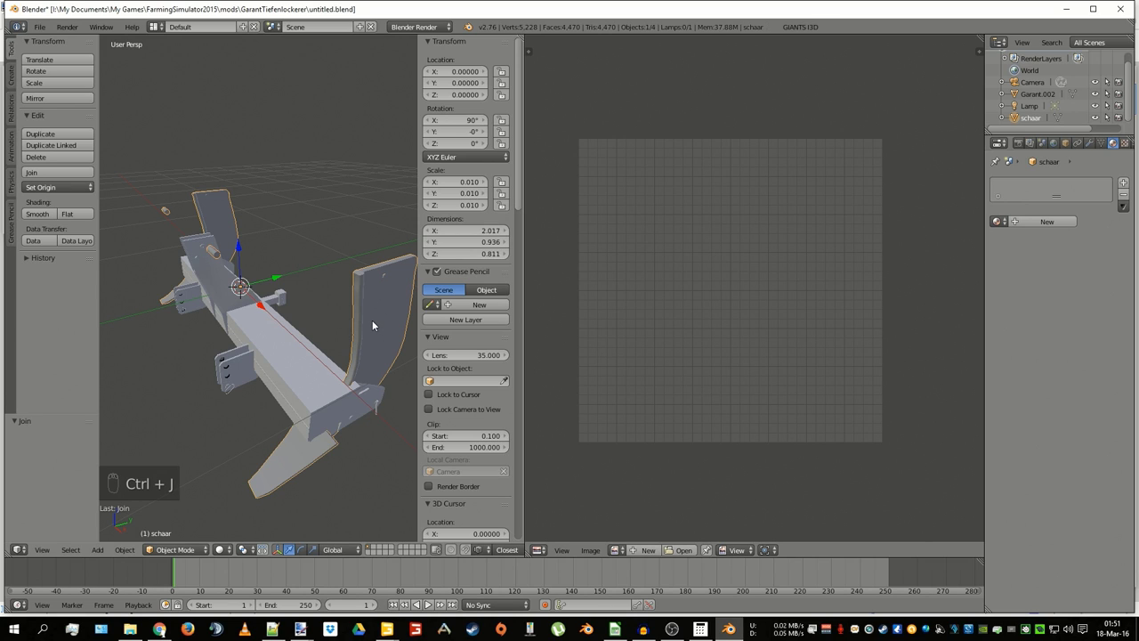
left_click_drag(378, 322, 204, 415)
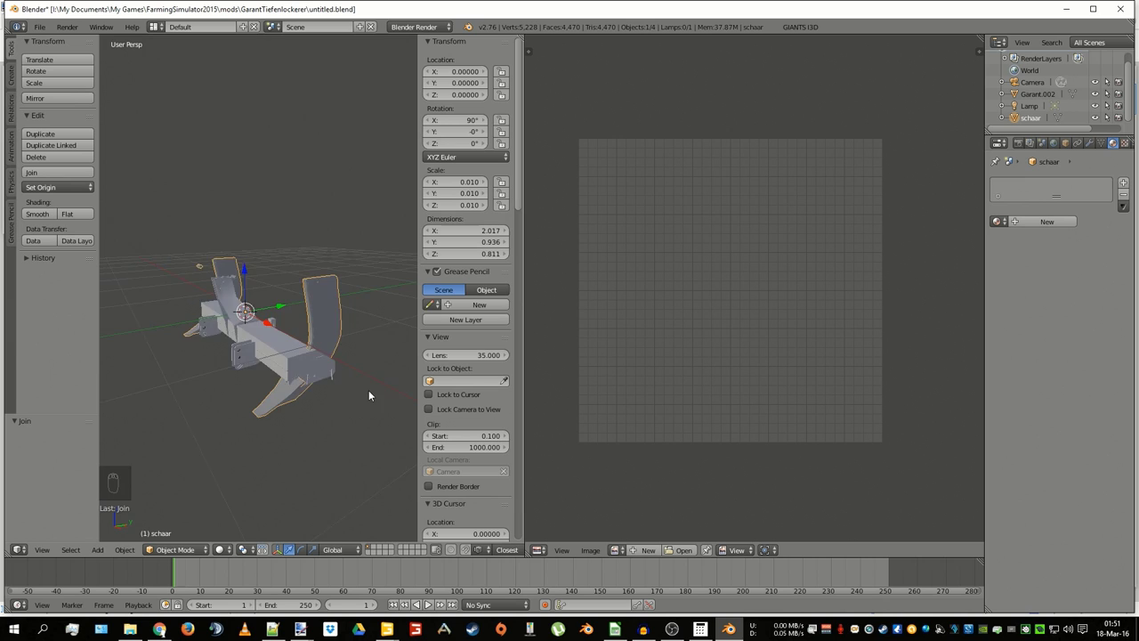
- Enter Edit Mode on the joined schaar mesh and select all 1,477 vertices to show its full UV layout
key("Tab")
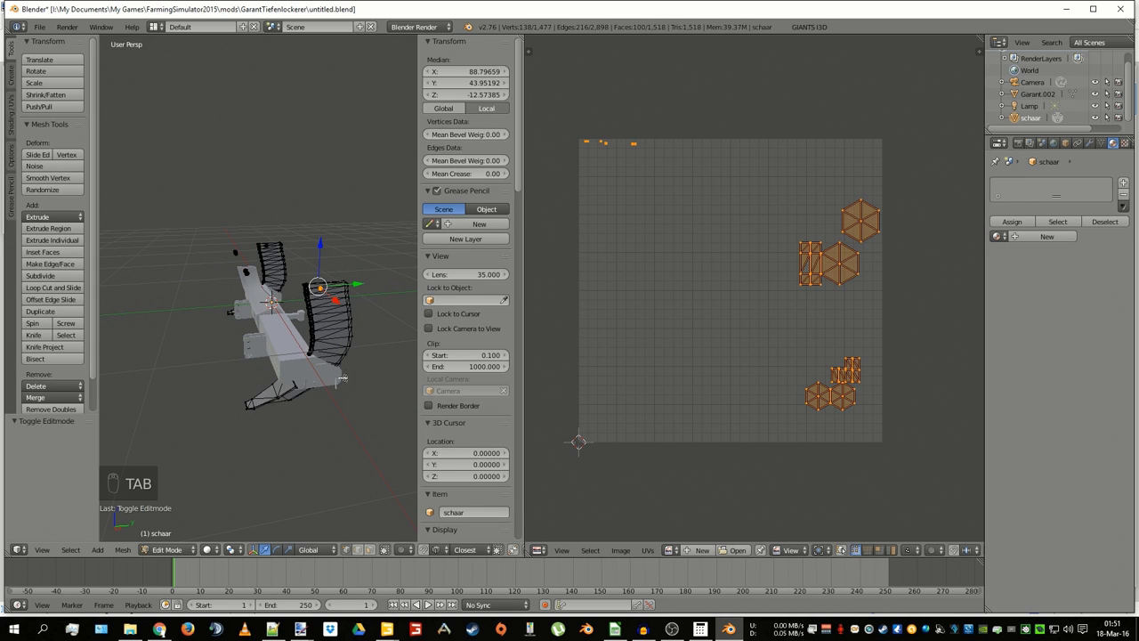
key("a")
key("a")
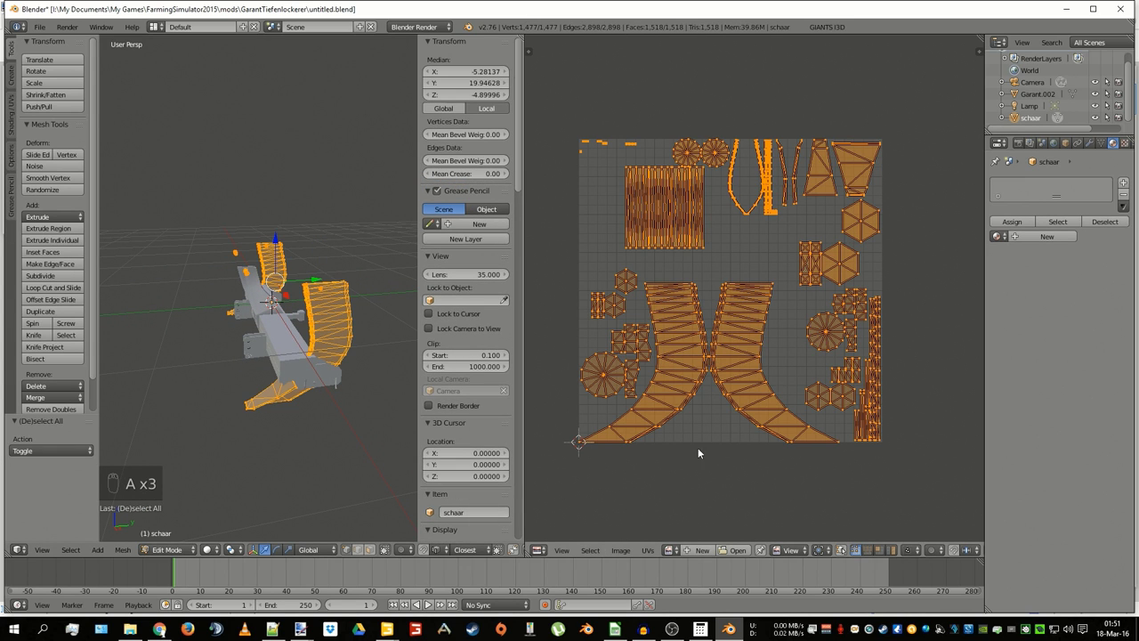
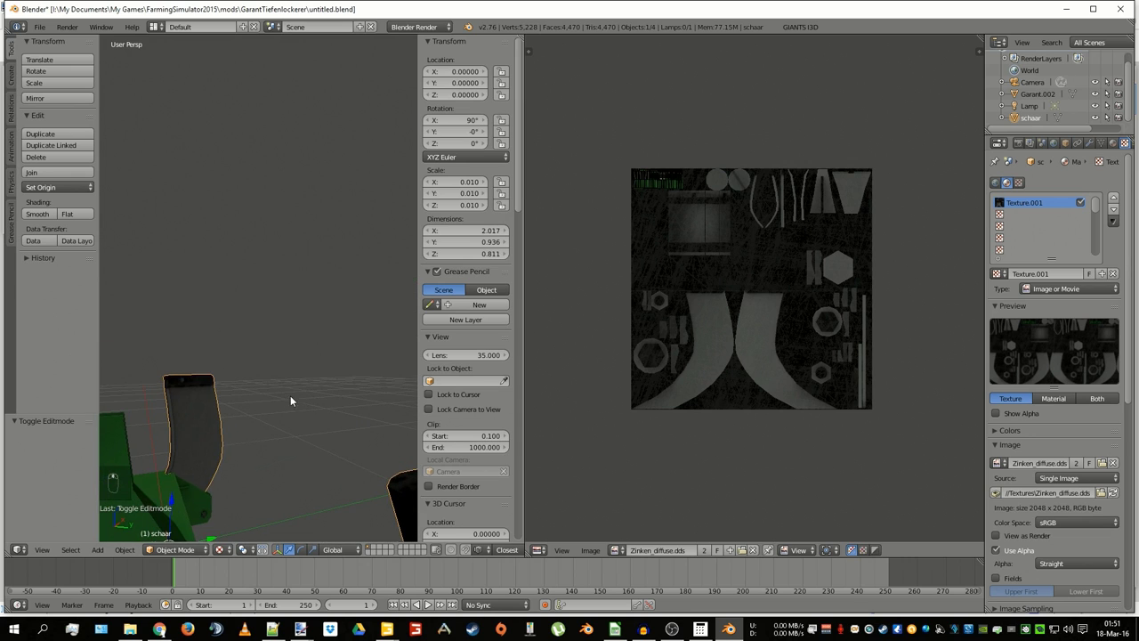
- Zoom out and orbit the 3D view to see the Zinken texture on the implement's blades
left_click_drag(301, 399, 339, 389)
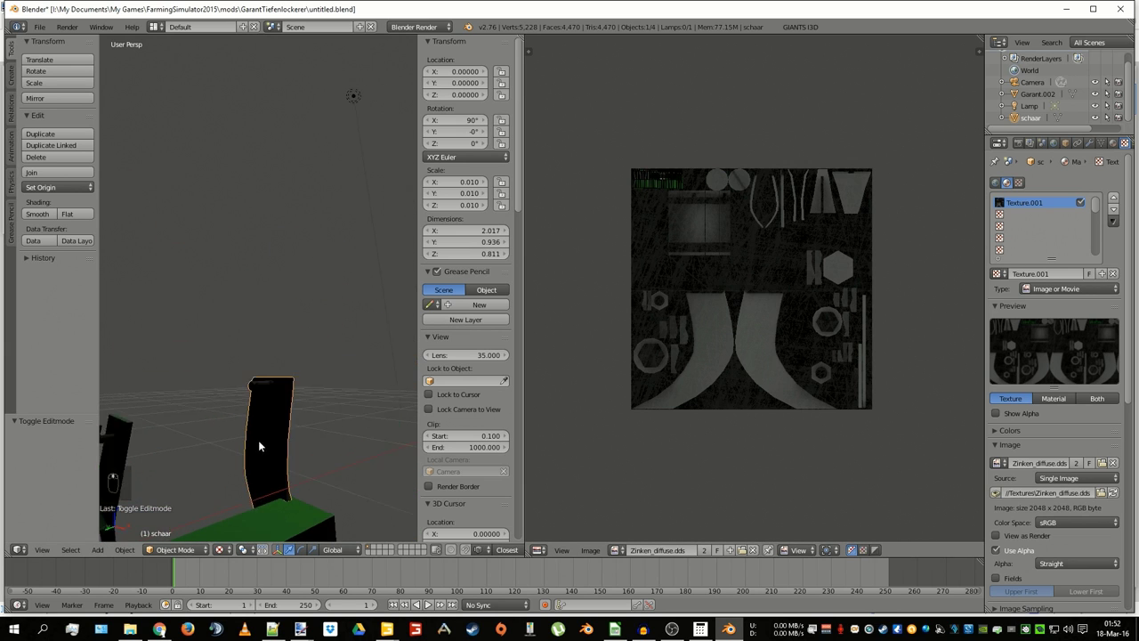
left_click_drag(325, 400, 277, 397)
left_click_drag(276, 396, 144, 422)
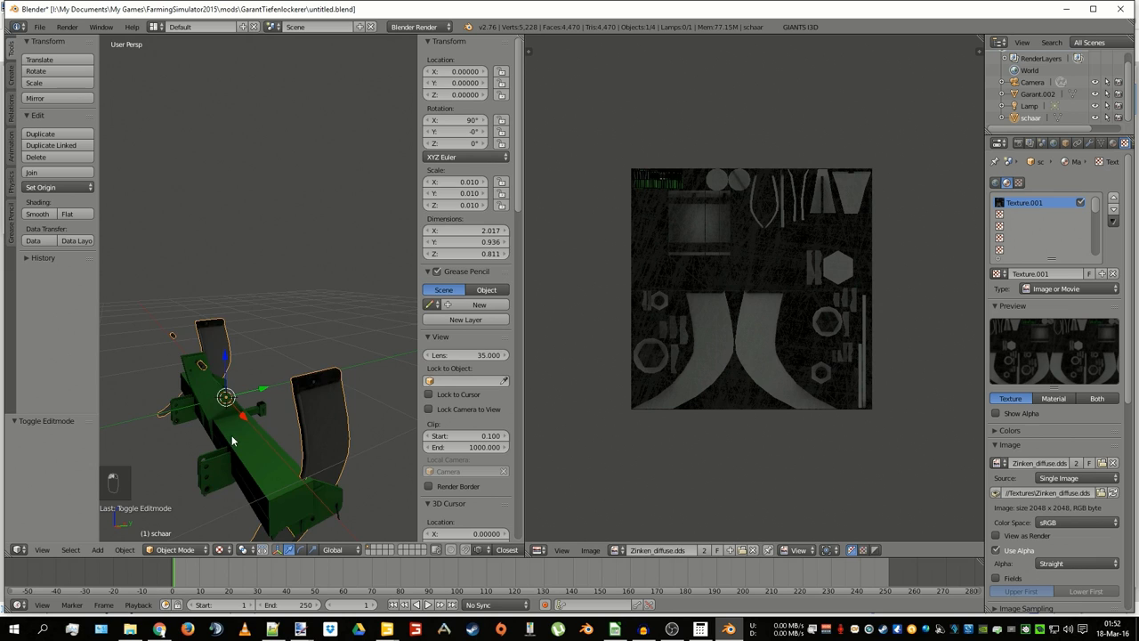